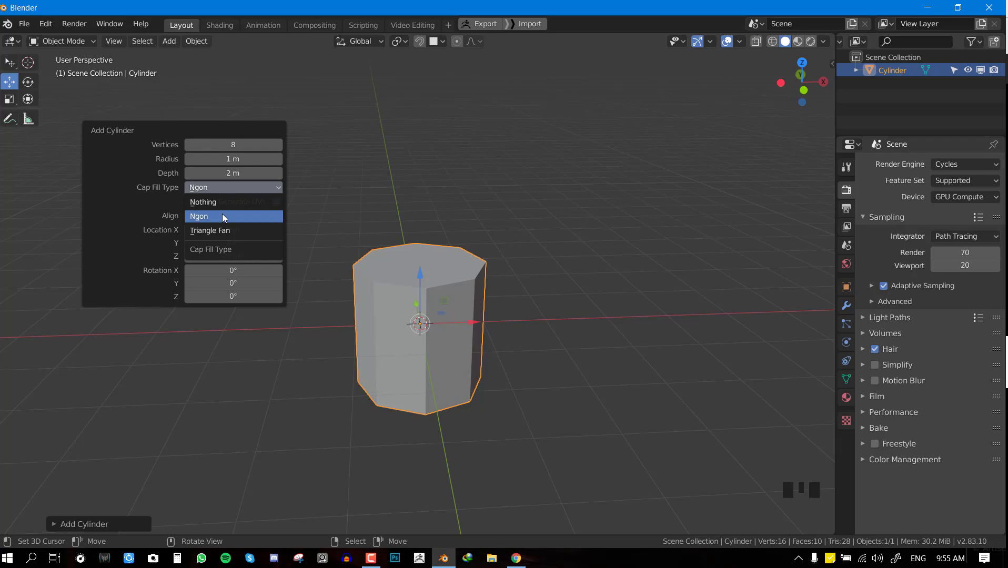
Step: Set the new cylinder to 8 vertices with Ngon cap fill and frame it in front view
drag(497, 297, 559, 287)
scroll(up, 3)
key(KP_1)
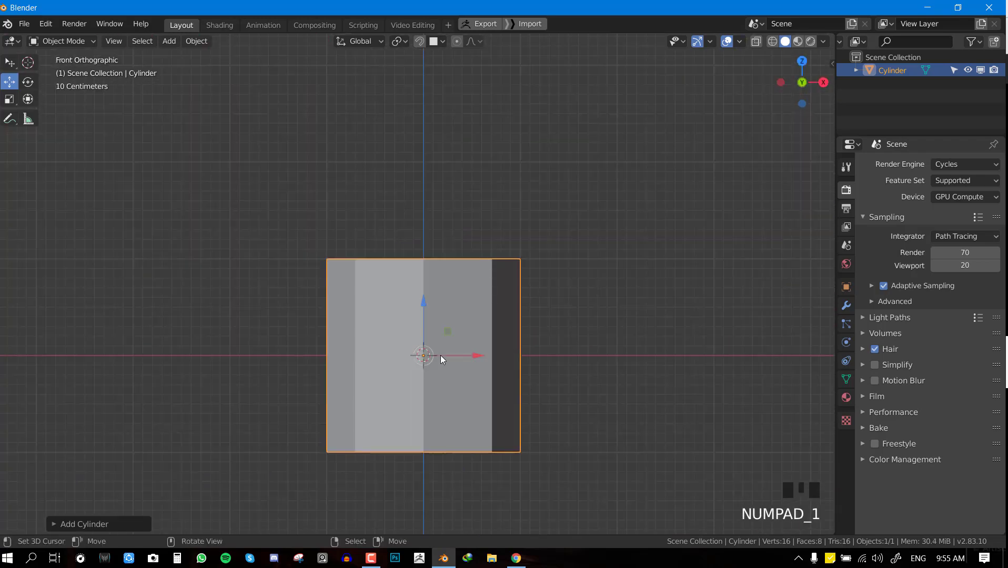
drag(424, 307, 448, 285)
drag(448, 285, 492, 246)
scroll(down, 3)
drag(472, 243, 557, 234)
scroll(up, 3)
middle_click(491, 255)
Step: Enter Edit Mode and begin extruding the cylinder's wall faces
key(Tab)
scroll(down, 3)
drag(437, 307, 630, 373)
Step: Extrude the top faces, scale them inward and push them down to form the hollow core
key(e)
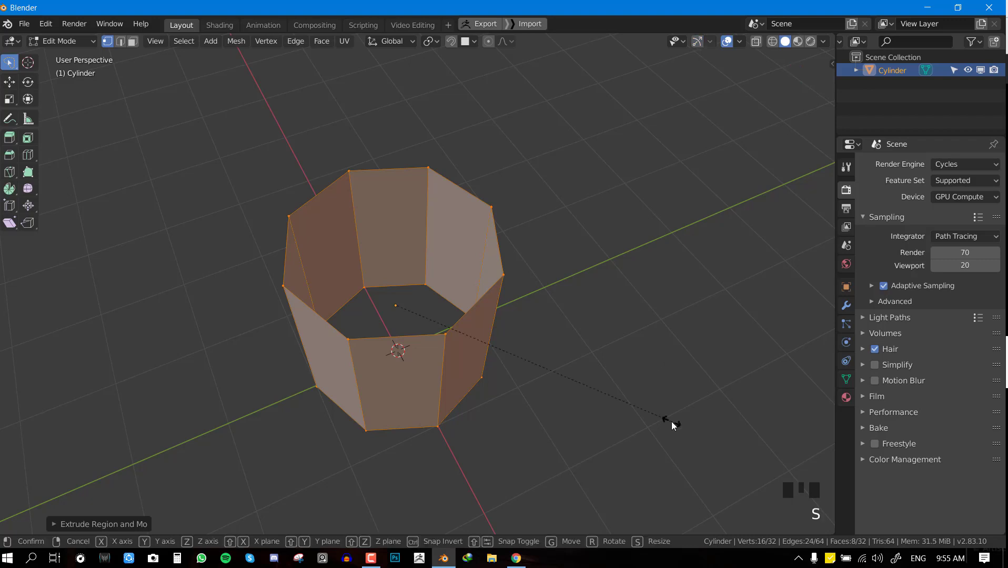
key(s)
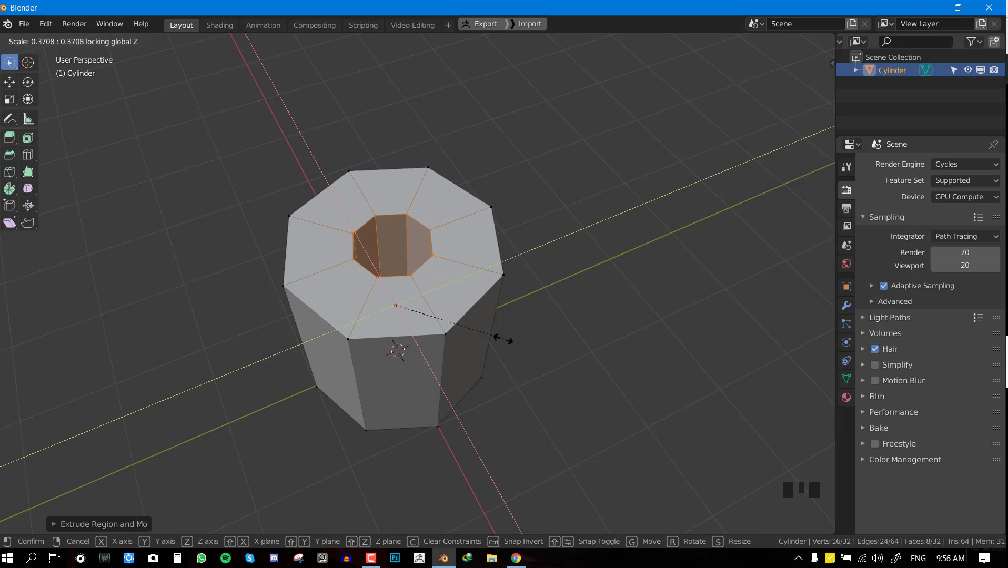
drag(531, 343, 587, 319)
scroll(up, 3)
key(y)
middle_click(507, 282)
key(alt+KP_3)
middle_click(505, 278)
key(y)
key(g)
drag(436, 283, 411, 193)
key(s)
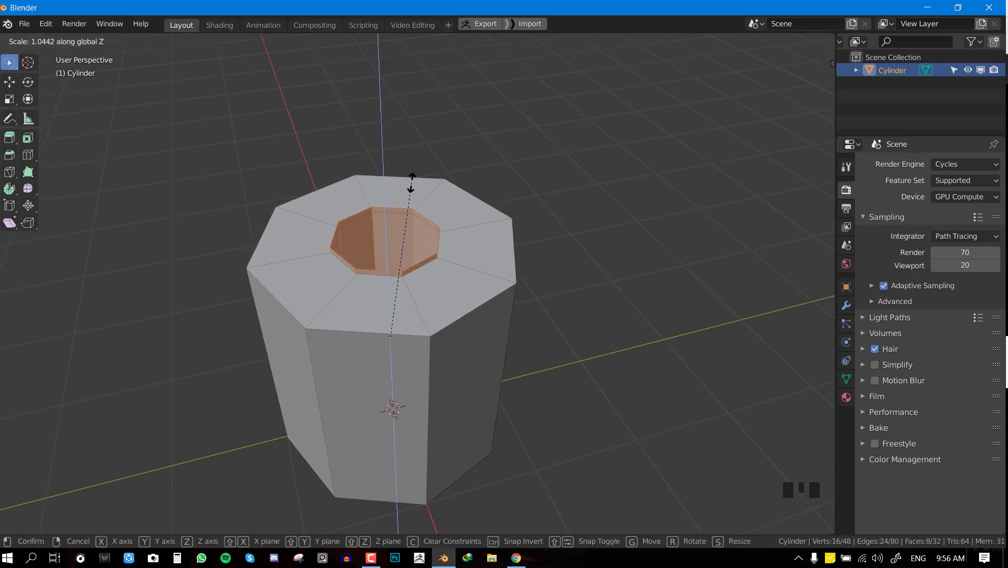
Step: Thicken the tube walls around the core and give the roll smooth shading
key(Tab)
drag(428, 254, 517, 258)
scroll(down, 3)
drag(470, 284, 434, 272)
scroll(up, 3)
key(w)
drag(450, 242, 449, 268)
key(Tab)
key(alt+a)
Step: Add loop cuts near the top and bottom rims to hold the roll's shape
key(ctrl+r)
key(ctrl+r)
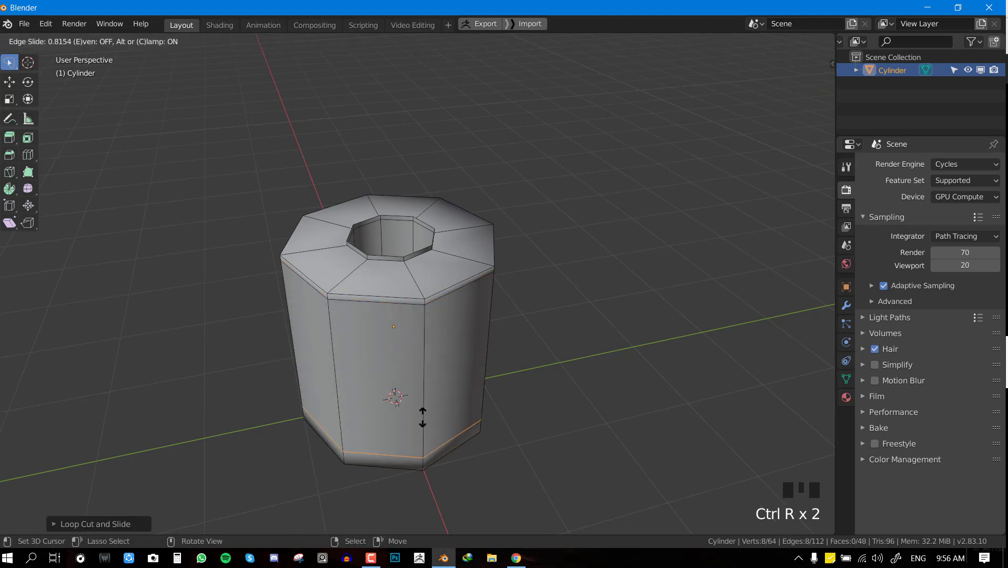
key(Tab)
drag(456, 395, 413, 307)
key(alt+a)
drag(457, 325, 421, 312)
right_click(420, 312)
key(KP_1)
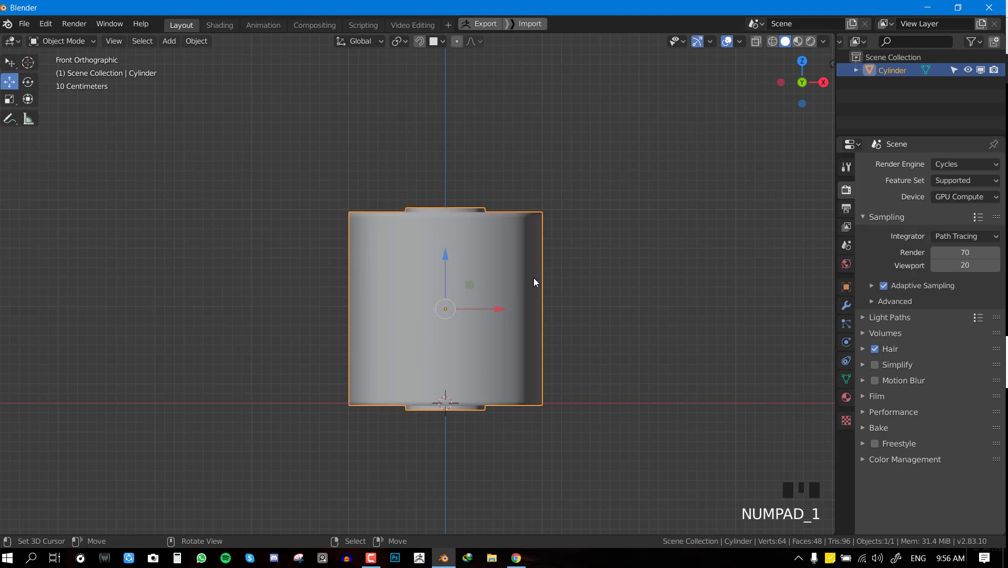
Step: Tidy the roll mesh selection and frame it in front view before adding materials
key(ctrl+g)
key(ctrl+d)
drag(576, 298, 843, 317)
drag(844, 317, 464, 301)
scroll(down, 3)
key(alt+a)
drag(515, 297, 563, 285)
scroll(up, 3)
drag(500, 311, 618, 305)
scroll(up, 3)
key(KP_1)
scroll(down, 3)
Step: Create a WHITE material on the roll in Material Properties
drag(500, 322, 996, 218)
click(996, 218)
scroll(down, 3)
key(KP_1)
right_click(425, 280)
drag(303, 165, 498, 279)
key(z)
scroll(up, 3)
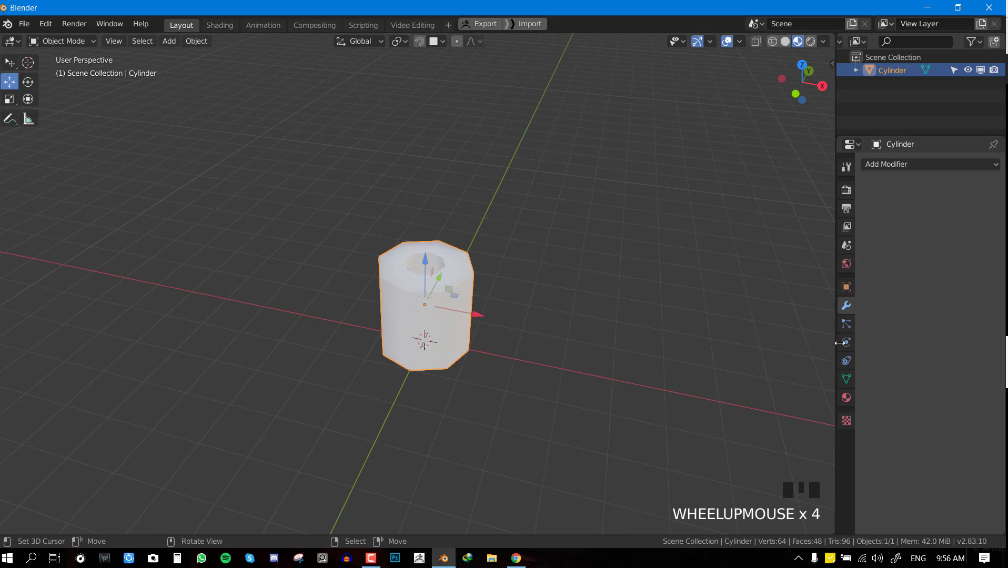
click(850, 399)
drag(916, 211, 923, 195)
Step: Add a second brown material slot and select the inner core faces
key(Tab)
drag(1000, 168, 926, 245)
drag(926, 245, 465, 257)
key(Tab)
scroll(up, 3)
key(alt+a)
key(alt+KP_3)
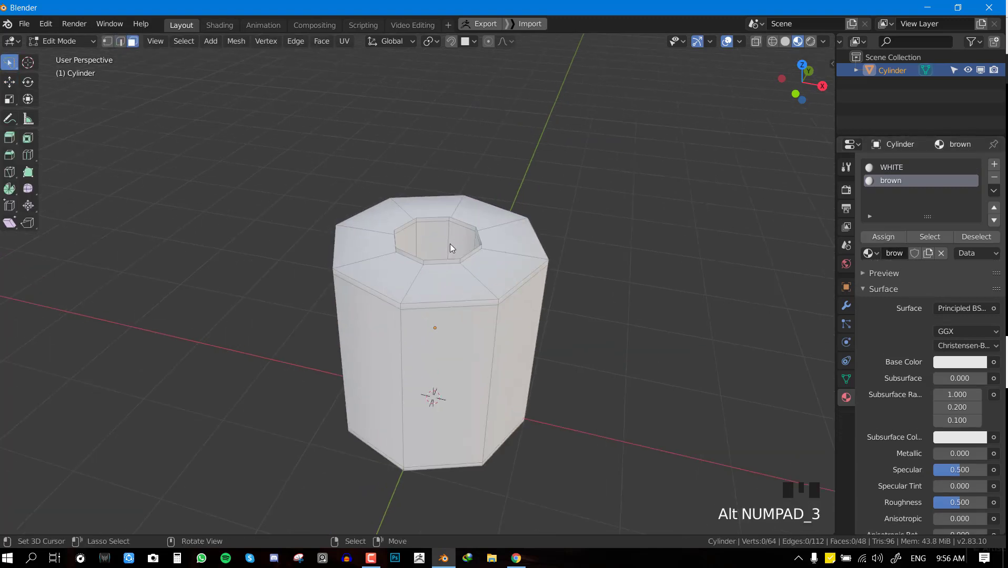
key(l)
click(892, 243)
Step: Assign the brown material to the selected core faces
key(Tab)
drag(968, 352, 945, 298)
click(969, 347)
click(959, 350)
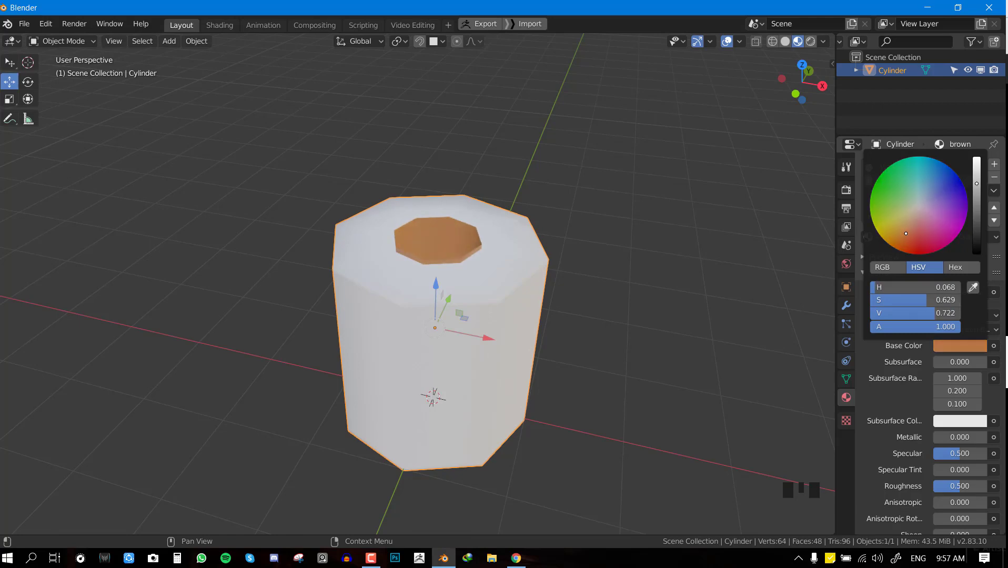
Step: Save the white-and-brown roll as untitled.blend on the Desktop
key(alt+a)
middle_click(509, 307)
key(ctrl+s)
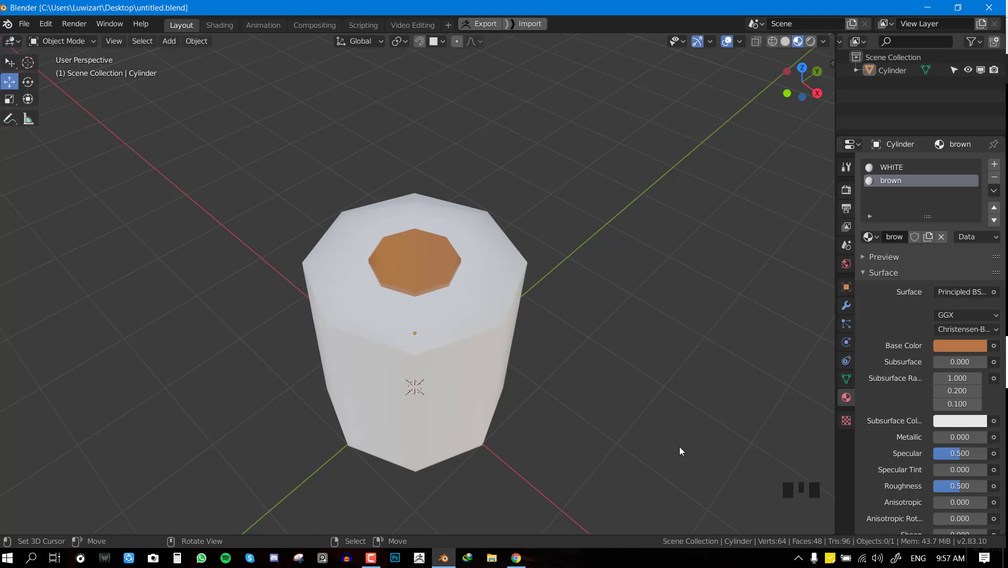
drag(557, 338, 521, 313)
scroll(down, 3)
middle_click(497, 331)
scroll(up, 3)
key(ctrl+s)
drag(620, 277, 909, 176)
click(910, 177)
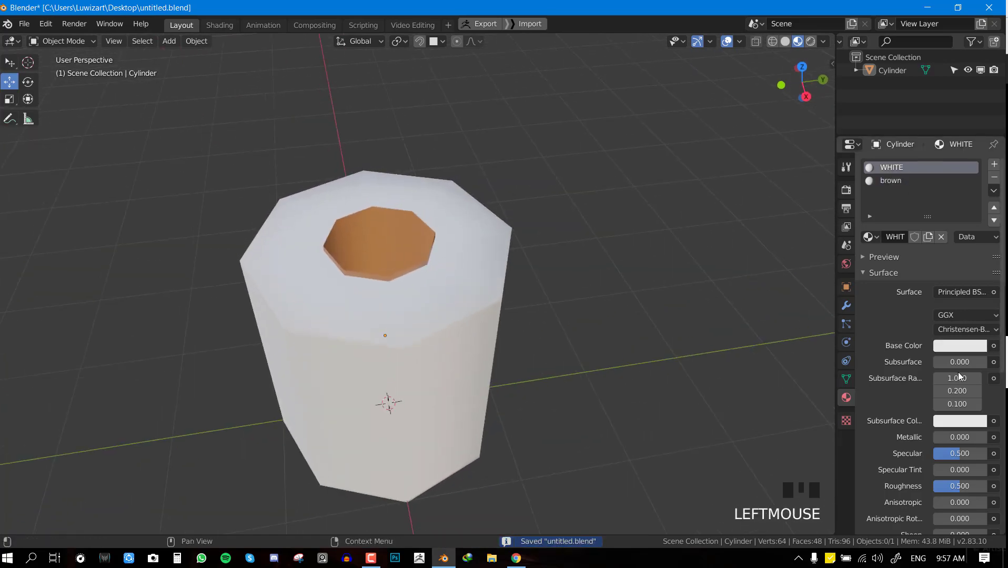
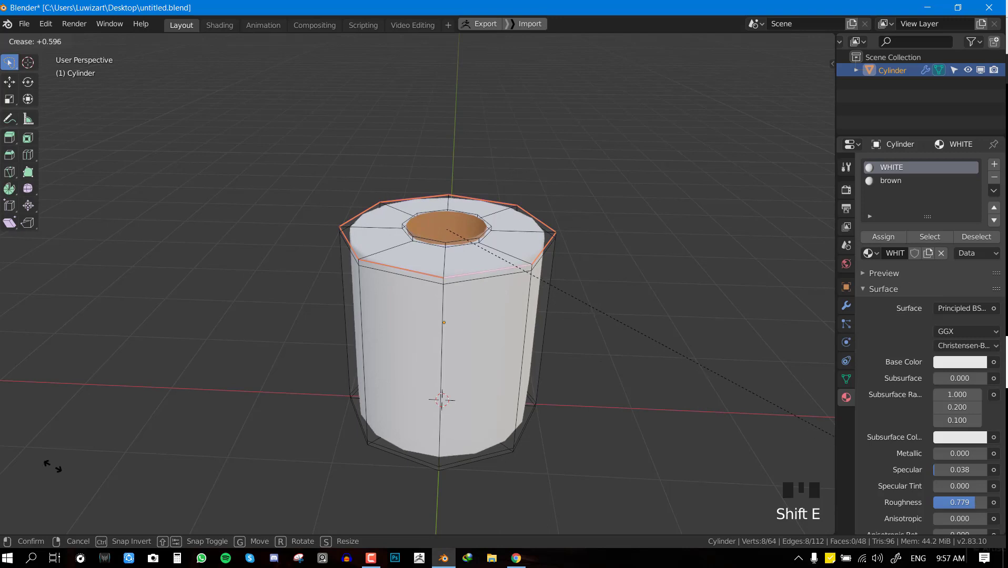
Step: Crease the roll's top edge loop with Shift+E so it stays sharp when smoothed
key(Tab)
middle_click(390, 341)
key(Tab)
drag(406, 326, 524, 367)
right_click(525, 366)
key(shift+e)
key(Tab)
Step: Save the file and adjust the roll's scale in front view
drag(451, 360, 474, 309)
key(alt+a)
drag(527, 338, 566, 321)
key(ctrl+s)
drag(542, 334, 294, 328)
scroll(down, 3)
drag(382, 375, 487, 354)
scroll(up, 3)
drag(425, 307, 409, 260)
right_click(408, 260)
key(s)
key(KP_1)
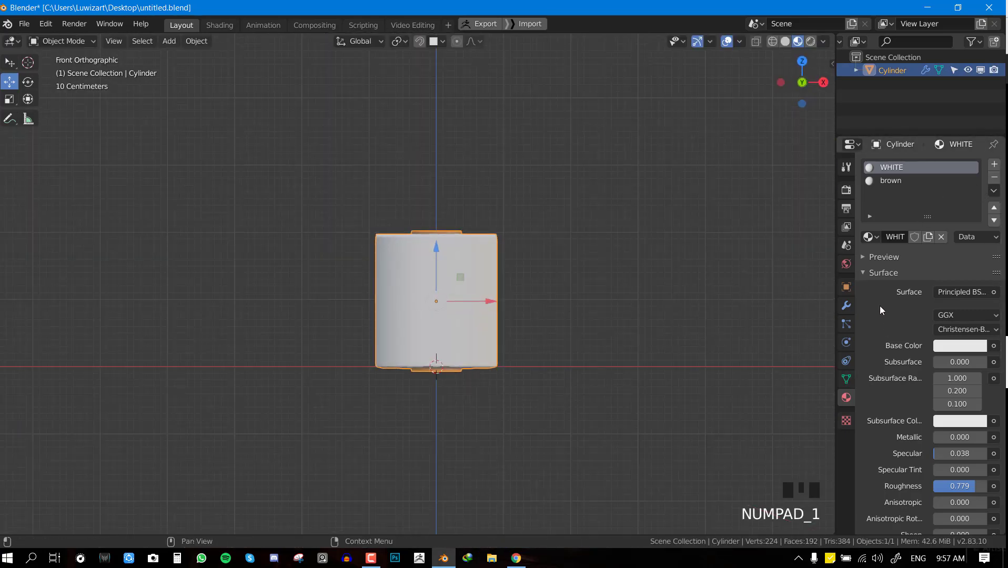
Step: Add a Subdivision Surface modifier to smooth the roll
click(849, 317)
click(1001, 217)
drag(871, 285, 660, 300)
drag(660, 299, 375, 260)
scroll(down, 3)
key(KP_1)
Step: Move the roll straight up above the ground grid and bring up the Ctrl+A Apply menu
middle_click(443, 282)
right_click(435, 262)
right_click(439, 315)
key(g)
scroll(down, 3)
key(g)
key(ctrl+a)
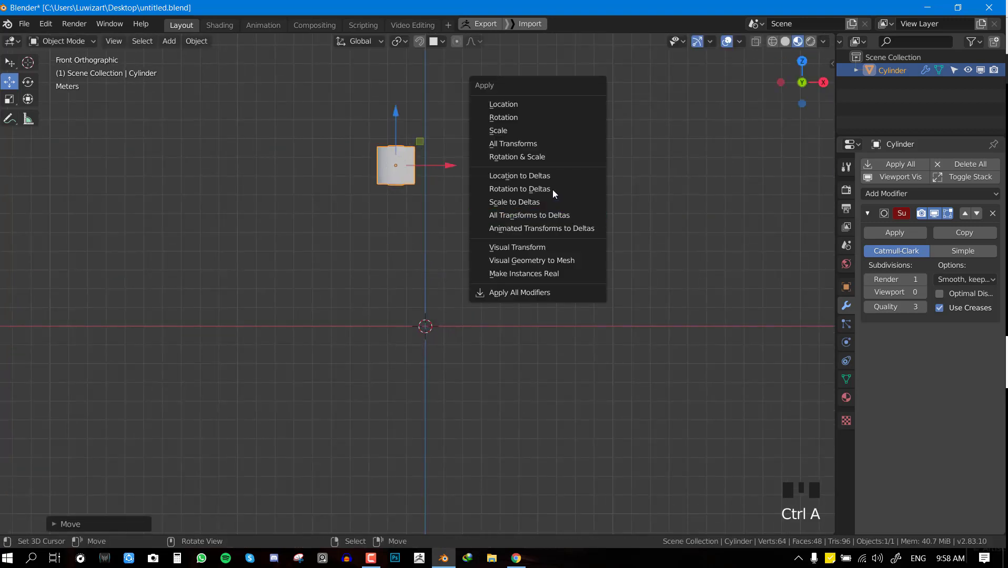
Step: Set Origin to Geometry, add an Array modifier with count 2 for a second roll, and save
key(w)
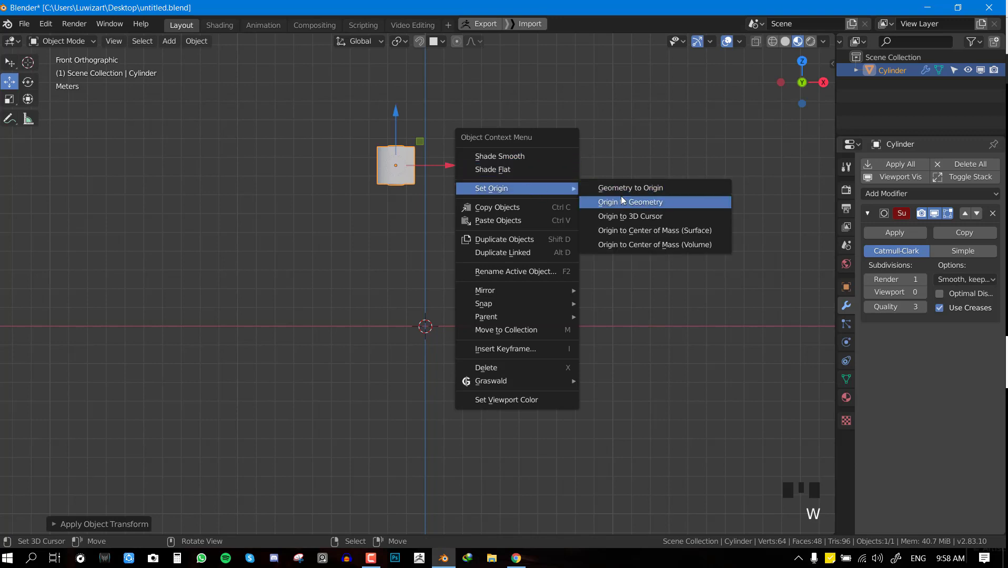
key(ctrl+s)
click(871, 215)
drag(879, 196, 478, 189)
scroll(down, 3)
drag(469, 226, 477, 222)
scroll(up, 3)
middle_click(495, 235)
key(ctrl+s)
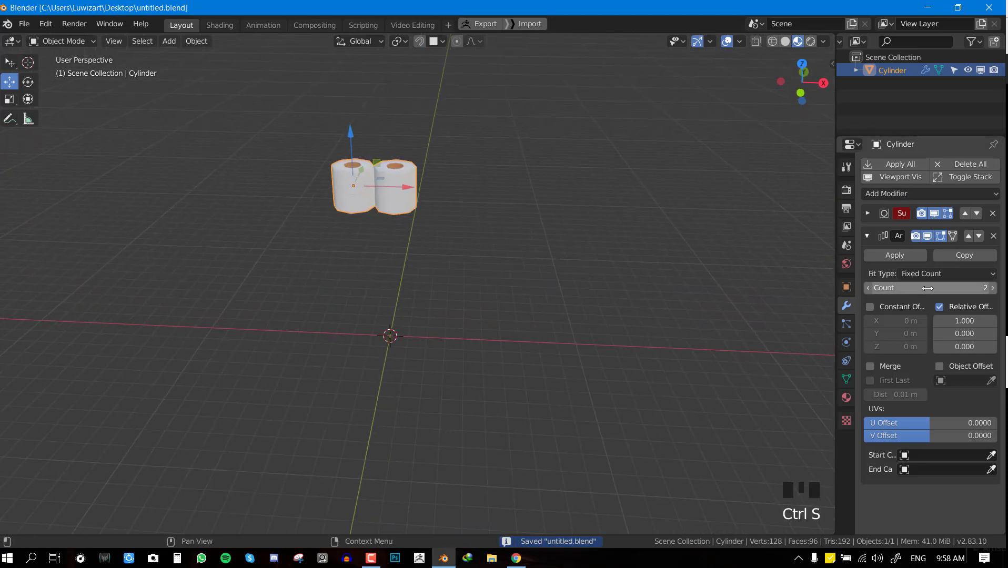
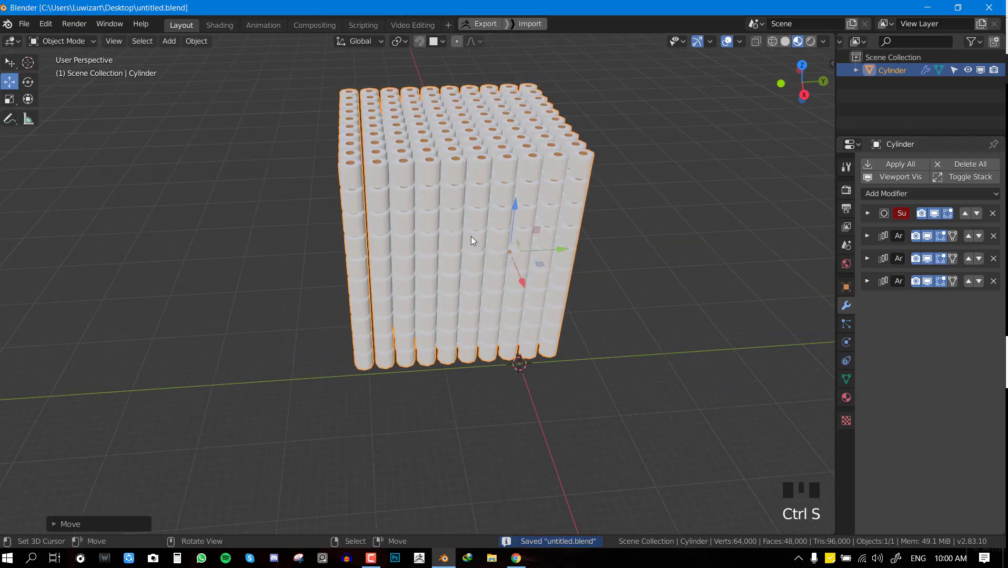
Step: Set further Array modifiers to count 10 with relative Y and Z offsets for a 10×10×10 block
key(KP_1)
scroll(up, 3)
drag(495, 290, 871, 240)
click(870, 239)
drag(884, 257, 874, 245)
drag(884, 261, 875, 253)
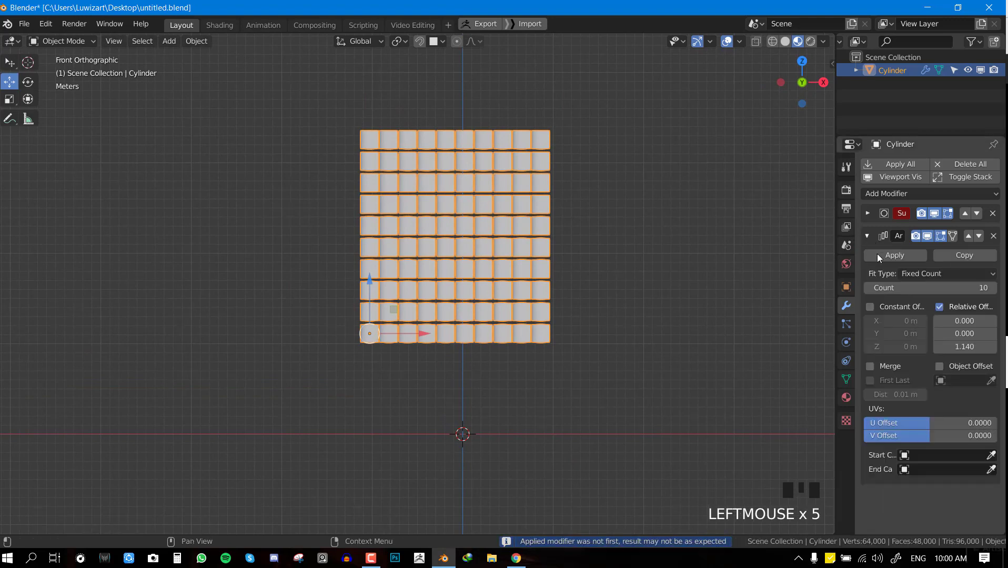
Step: In Edit Mode select all of the block and separate it by loose parts into individual rolls, saving first
drag(882, 259, 469, 99)
scroll(down, 3)
drag(461, 167, 495, 164)
scroll(up, 3)
key(Tab)
key(a)
middle_click(502, 254)
key(ctrl+s)
middle_click(587, 257)
scroll(up, 3)
drag(622, 264, 590, 233)
key(p)
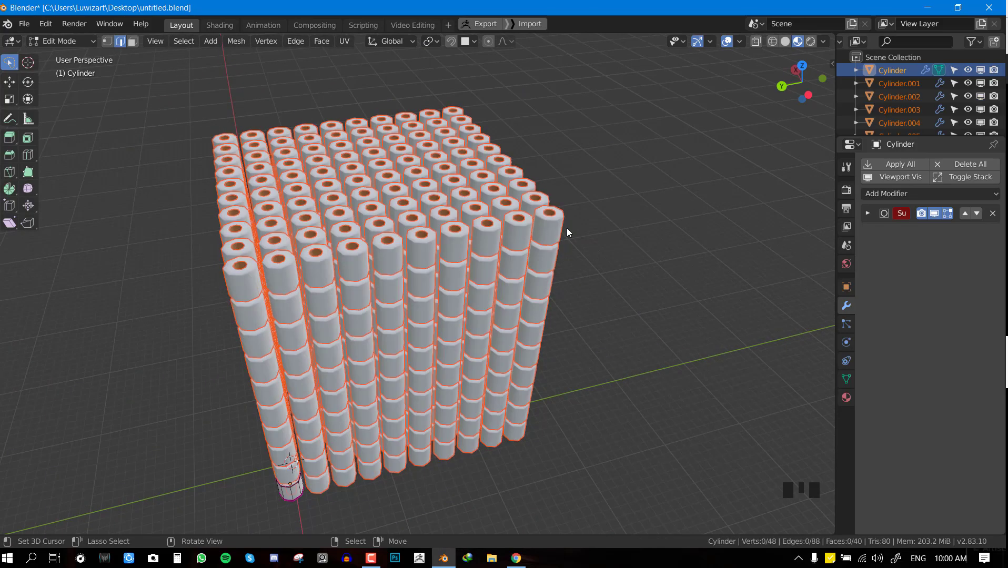
Step: Back in Object Mode, bring up the Move to Collection prompt for the separated rolls
key(Tab)
scroll(down, 3)
key(KP_1)
scroll(up, 3)
key(m)
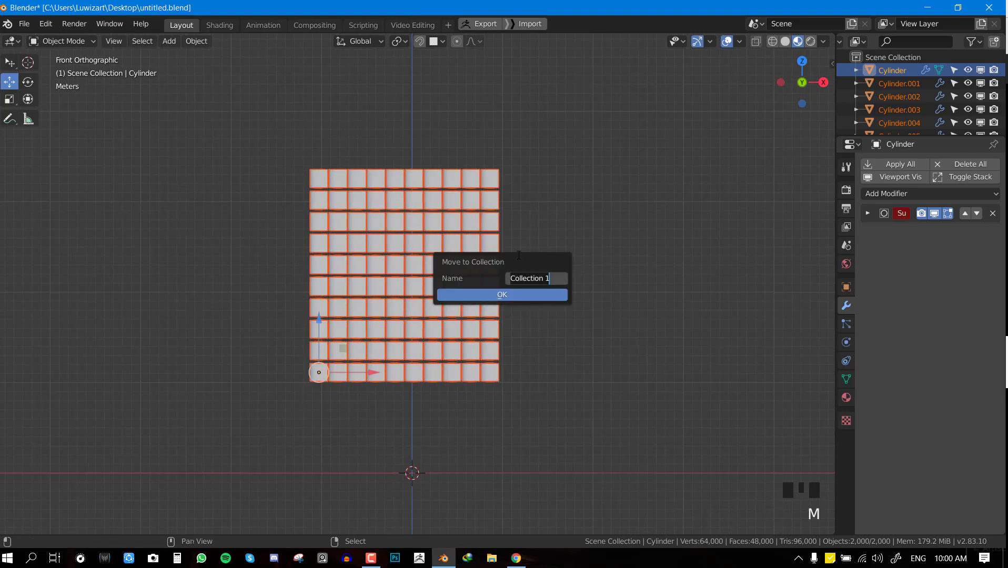
Step: Name the new collection 'Tissues', move the rolls into it, and reselect the whole block from the front
key(s)
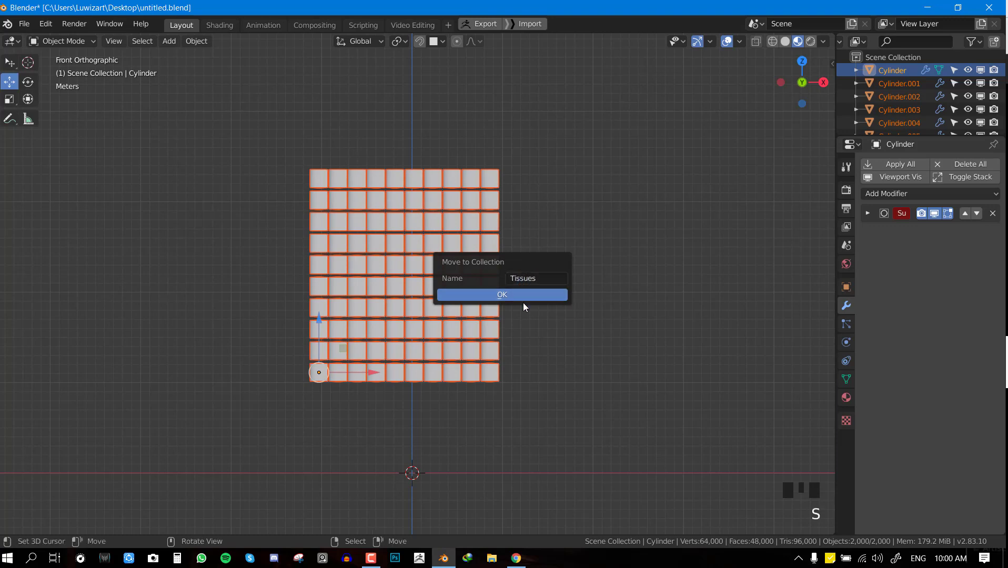
click(858, 74)
key(alt+a)
middle_click(515, 267)
scroll(down, 3)
key(KP_1)
key(shift+z)
key(b)
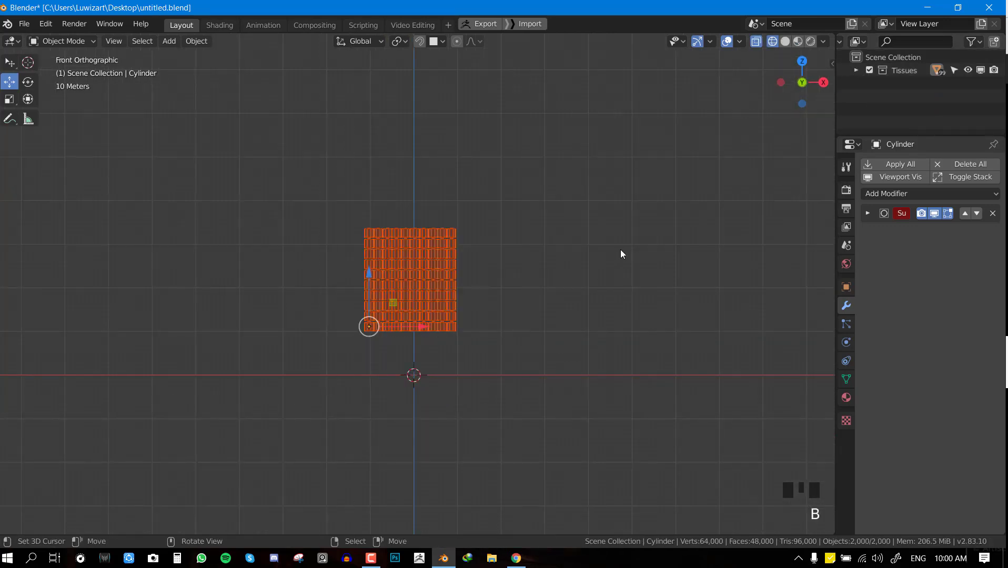
Step: Set every roll's origin to its own geometry centre and inspect the block from the front
key(w)
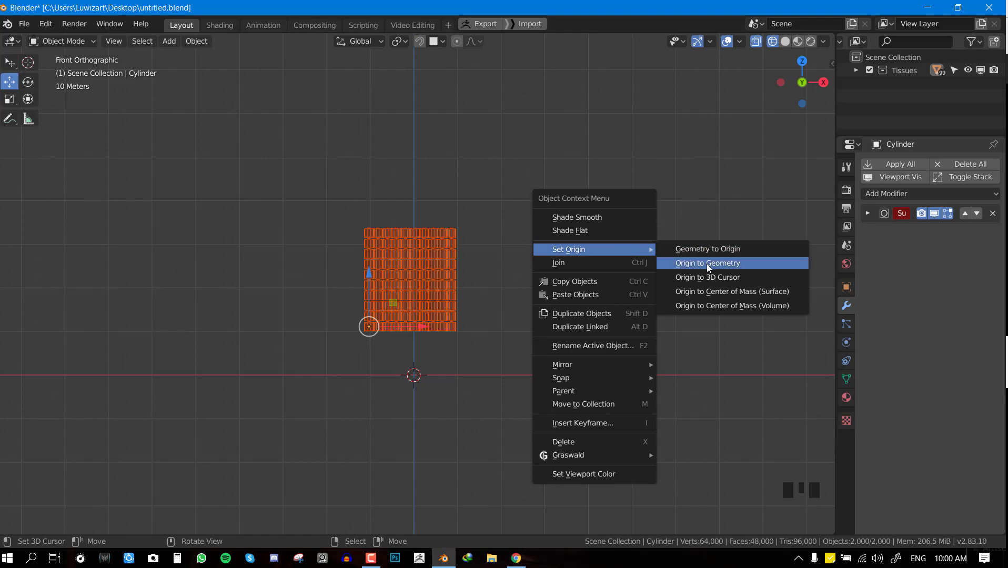
drag(520, 325, 465, 309)
scroll(up, 3)
key(KP_1)
scroll(up, 3)
drag(536, 253, 535, 298)
scroll(down, 3)
scroll(up, 3)
scroll(down, 3)
middle_click(447, 245)
key(KP_1)
scroll(up, 3)
scroll(down, 3)
Step: Box-select the full Tissues block again in wireframe from the front view
key(shift+z)
middle_click(465, 253)
key(q)
key(KP_1)
key(b)
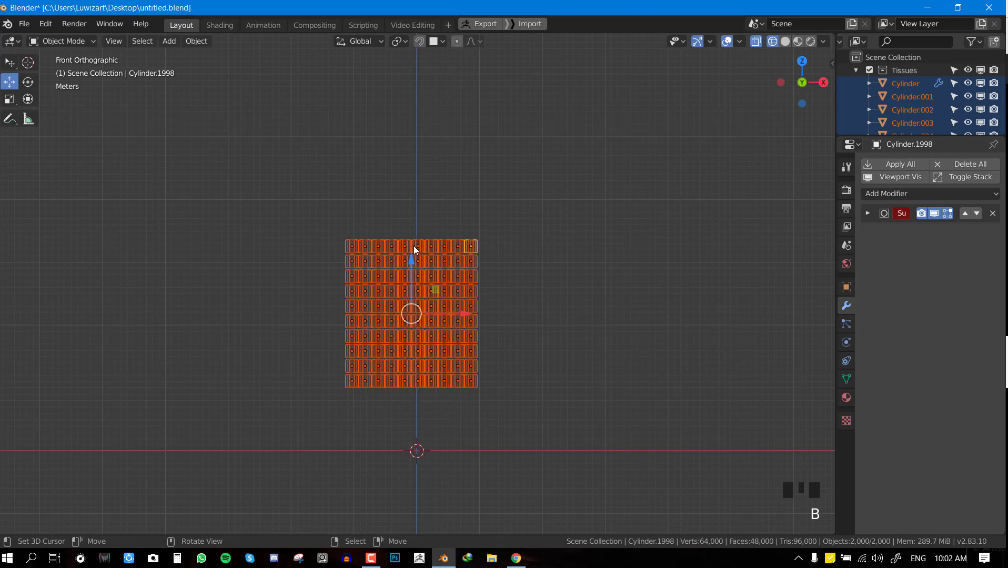
drag(414, 215, 420, 173)
drag(486, 241, 471, 275)
key(shift+z)
scroll(up, 3)
key(KP_1)
key(KP_1)
scroll(up, 3)
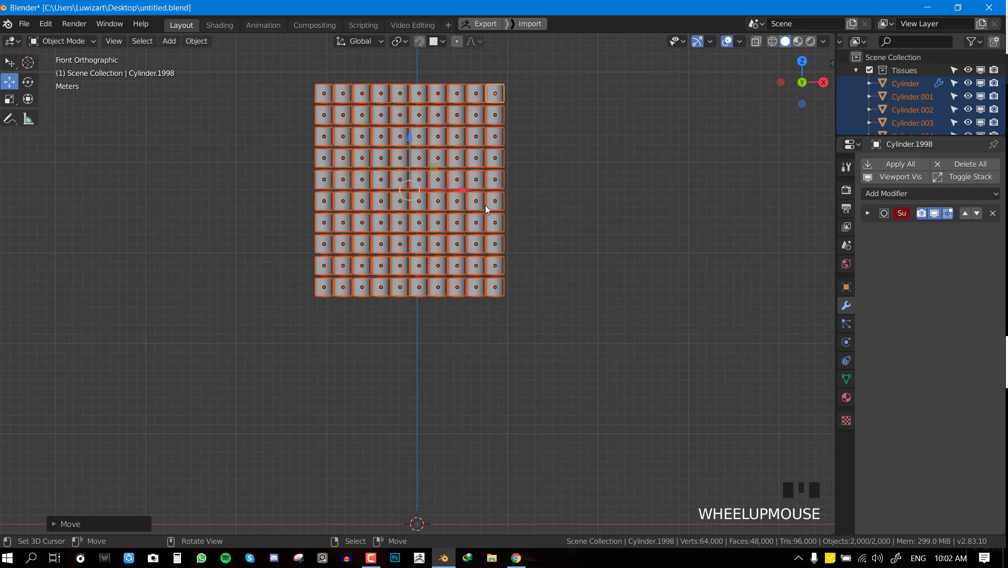
Step: Move the selected block of rolls into place and save the blend file
key(g)
drag(512, 214, 558, 188)
key(ctrl+s)
drag(485, 186, 506, 196)
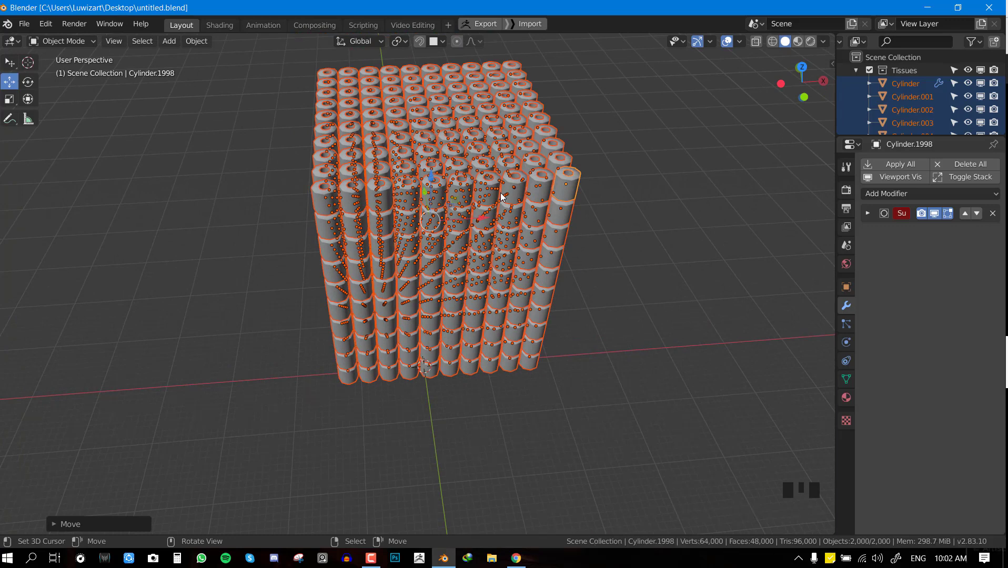
key(KP_1)
key(ctrl+s)
drag(475, 233, 427, 116)
key(F4)
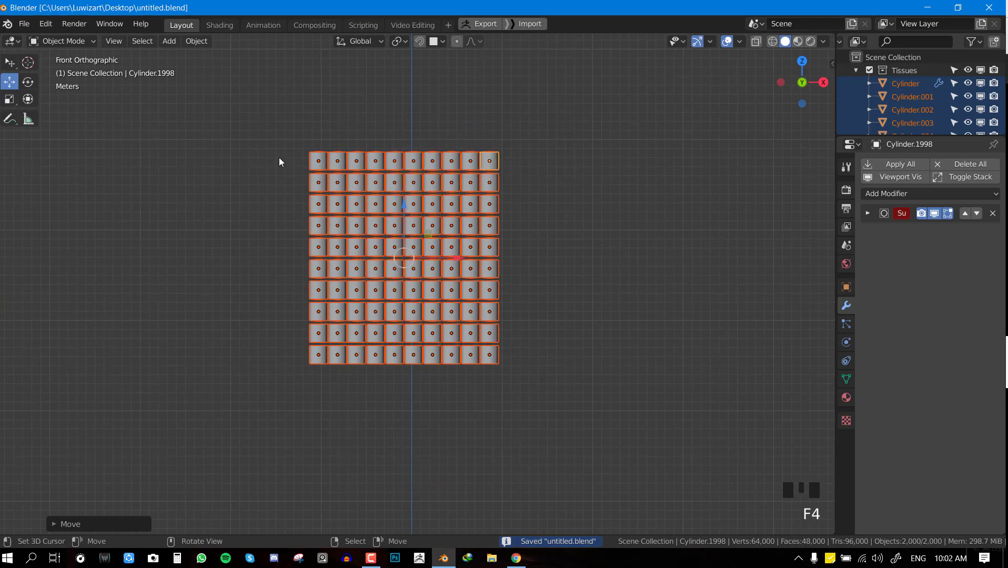
Step: Apply Randomize Transform with Location X 0.5 m and Rotation Y 10° so the rolls sit unevenly, then reselect them
key(F3)
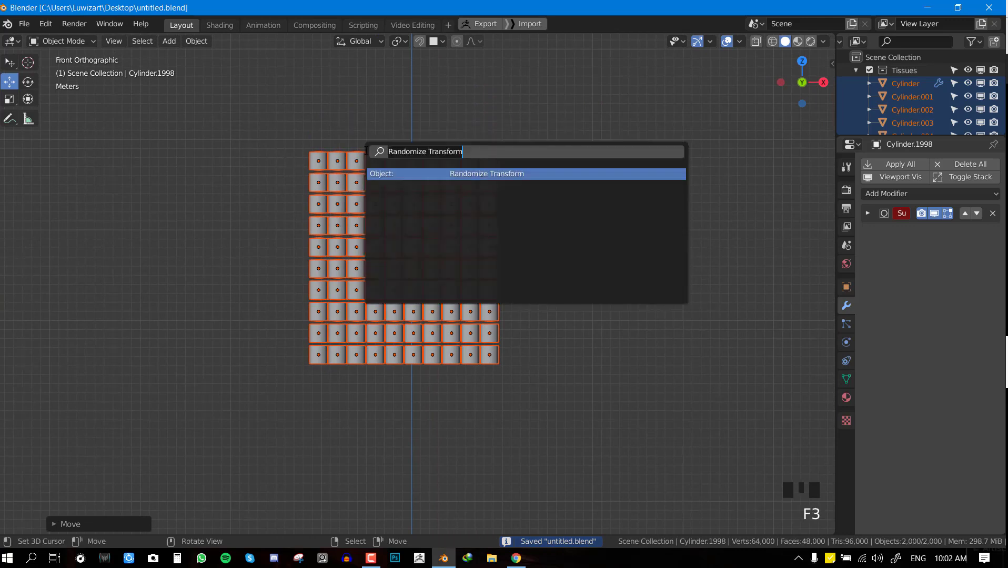
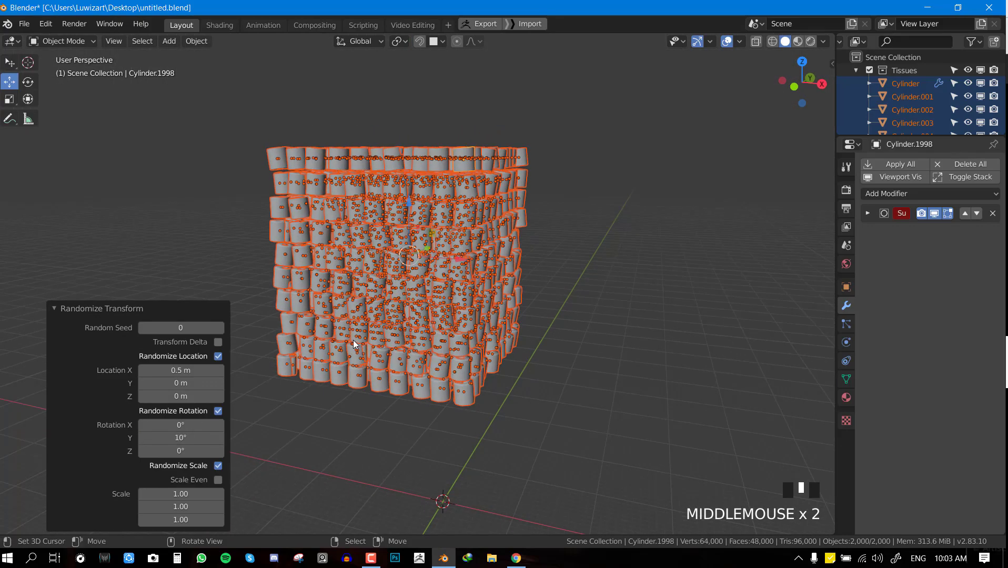
key(t)
click(12, 315)
key(alt+a)
drag(522, 337, 584, 336)
key(KP_1)
scroll(up, 3)
Step: Box-select every roll in wireframe and make them all active rigid bodies
key(shift+z)
scroll(down, 3)
key(b)
drag(528, 278, 553, 308)
key(shift+z)
drag(195, 46, 239, 352)
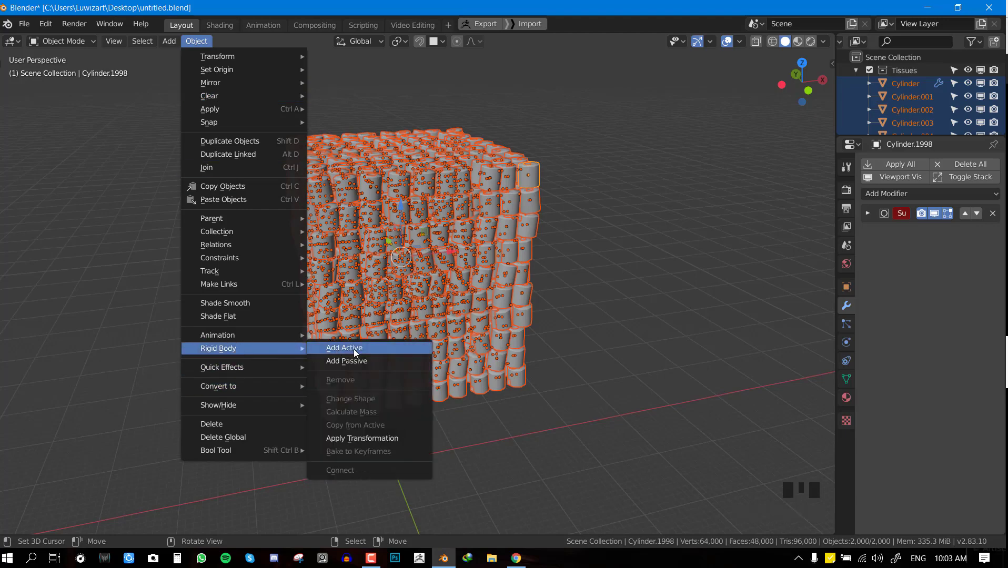
drag(525, 334, 418, 261)
Step: Add a plane beneath the stack and scale it up into a very large ground floor, showing its physics options
scroll(down, 3)
drag(427, 290, 446, 270)
scroll(up, 3)
key(KP_1)
key(alt+a)
middle_click(457, 231)
key(shift+a)
key(s)
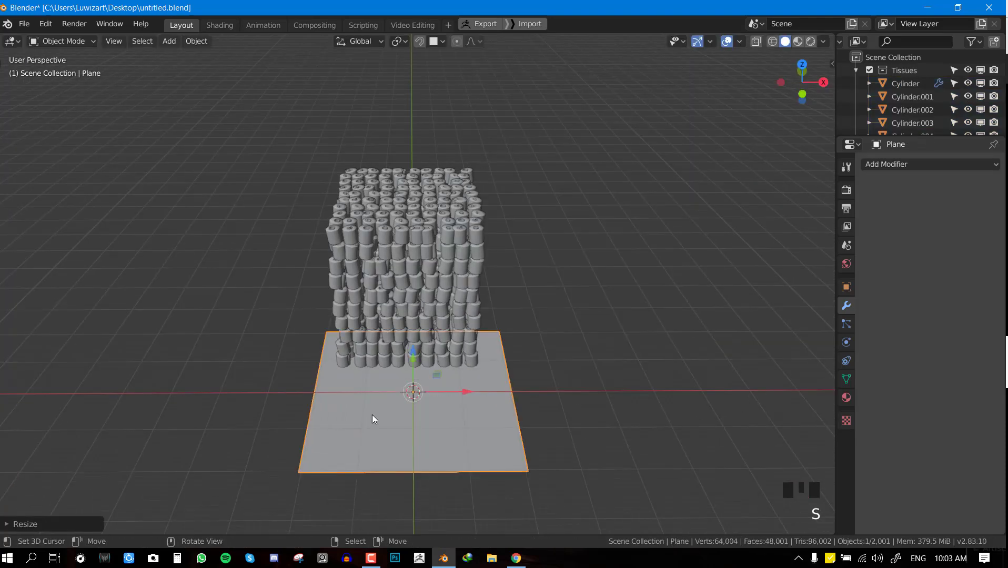
key(s)
key(s)
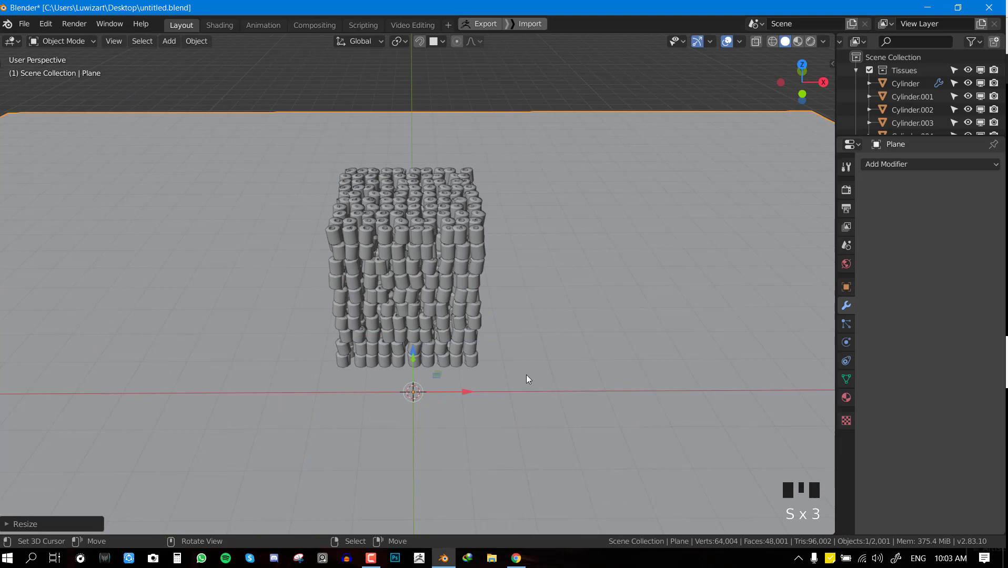
drag(463, 379, 427, 365)
scroll(down, 3)
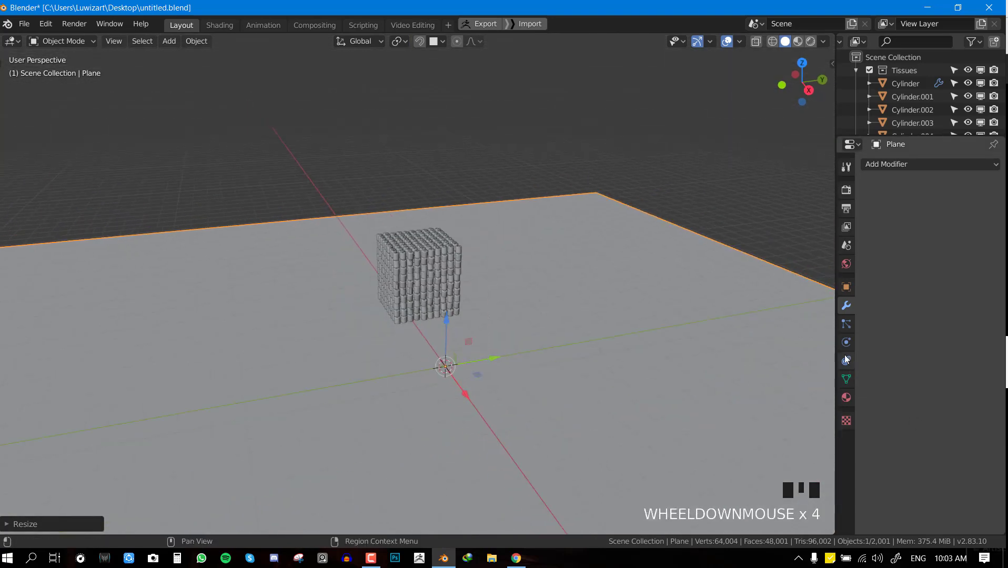
click(849, 348)
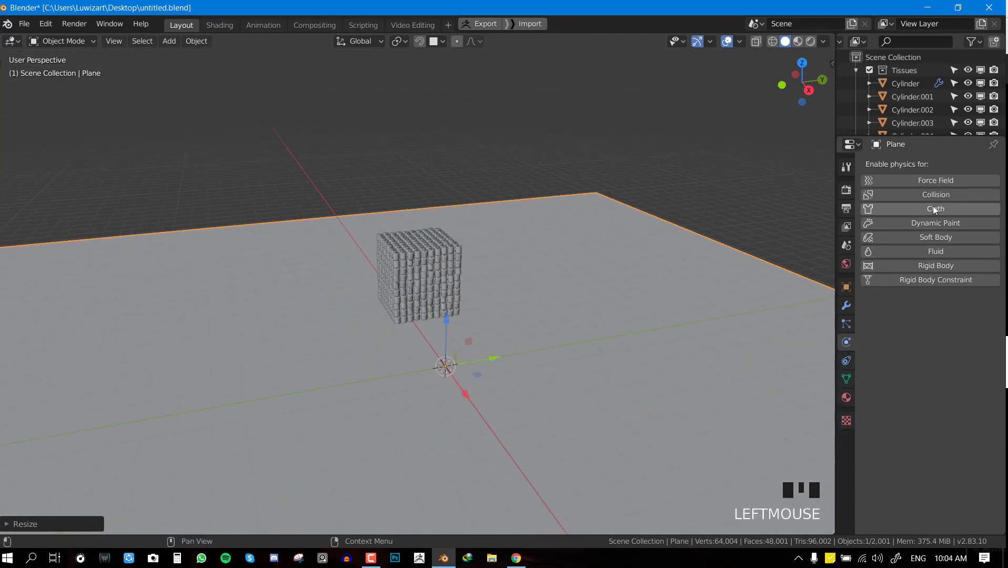
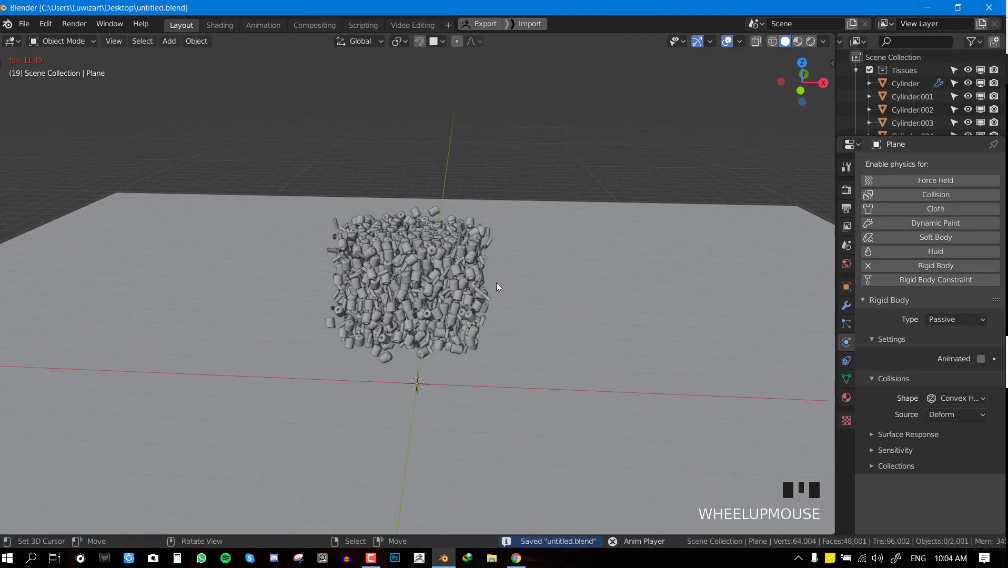
Step: Make the plane a passive rigid body, play the simulation so the rolls tumble into a heap, then rewind to frame 1
scroll(up, 3)
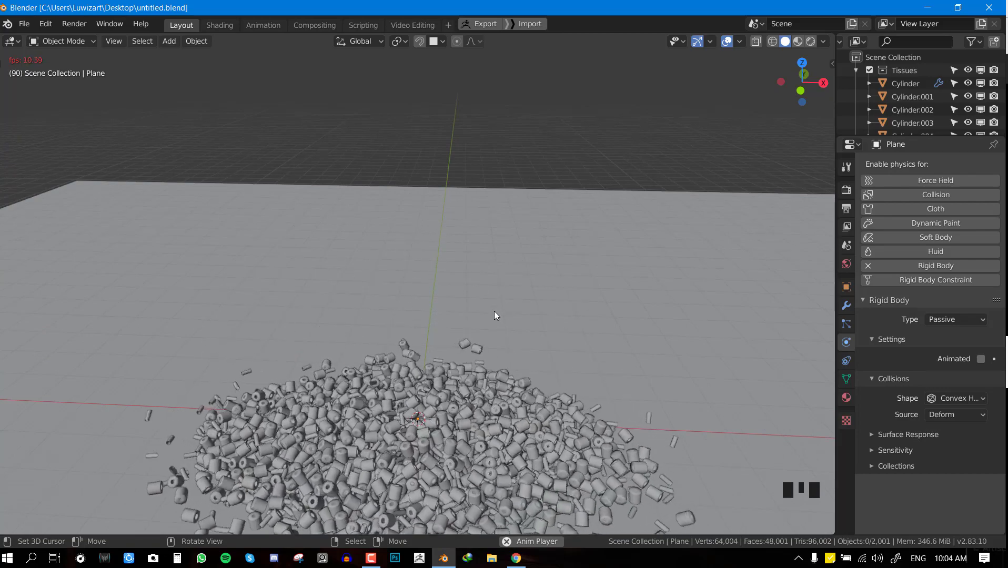
key(shift+space)
drag(457, 331, 484, 203)
scroll(up, 3)
drag(448, 271, 606, 234)
scroll(up, 3)
drag(571, 262, 409, 276)
scroll(down, 3)
key(shift+Left)
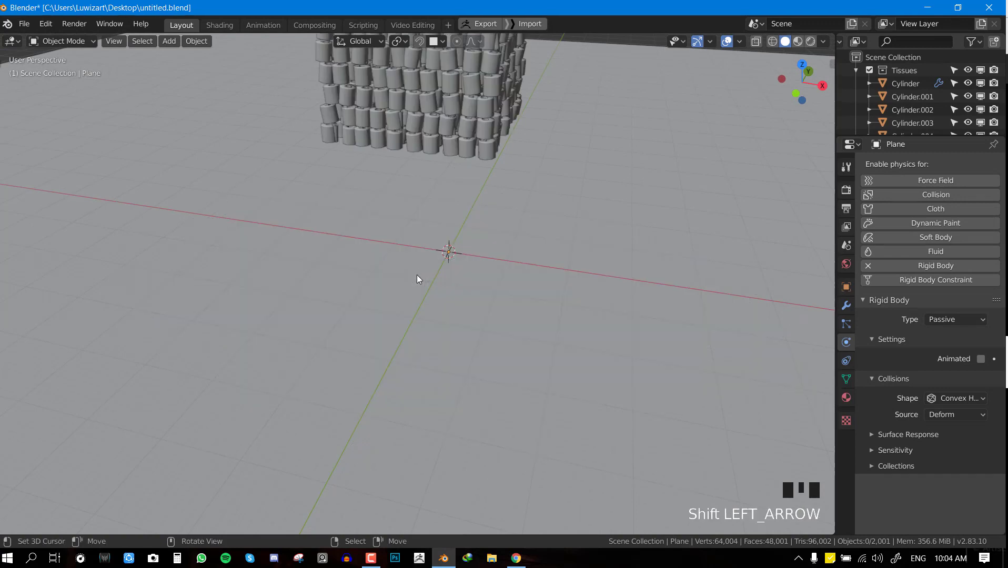
Step: Test the falling simulation from the front view, stop it, and return to the first frame
key(KP_1)
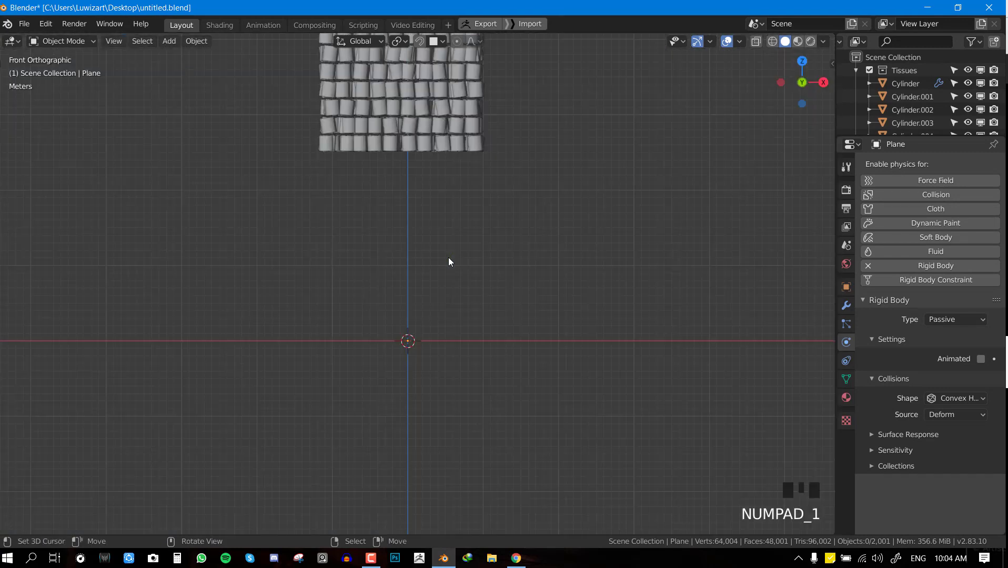
key(shift+space)
scroll(down, 3)
drag(510, 339, 520, 347)
scroll(up, 3)
scroll(up, 3)
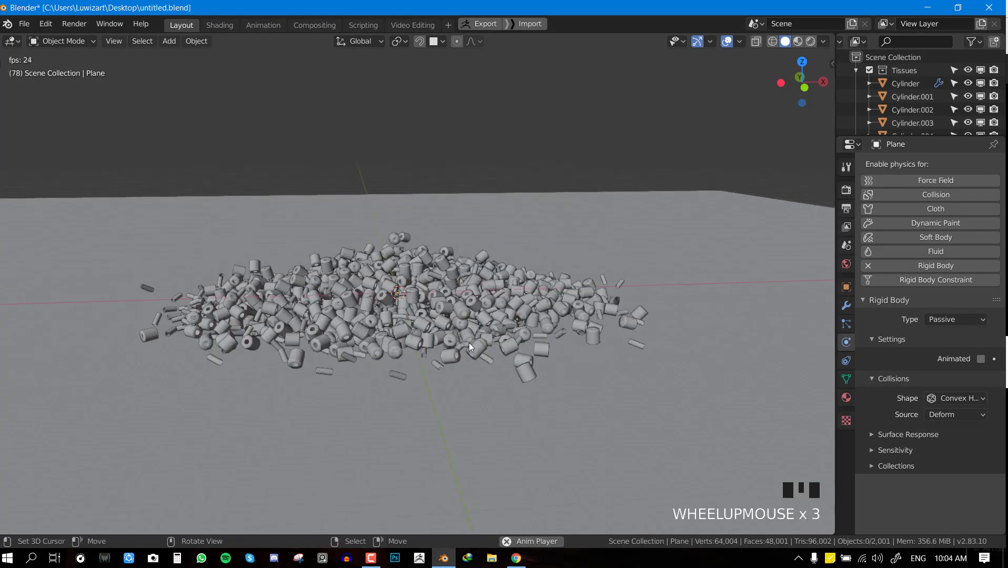
key(shift+space)
key(KP_1)
key(shift+Left)
Step: Box-select every roll in the stack through wireframe shading and save
drag(463, 312, 468, 351)
key(shift+z)
key(b)
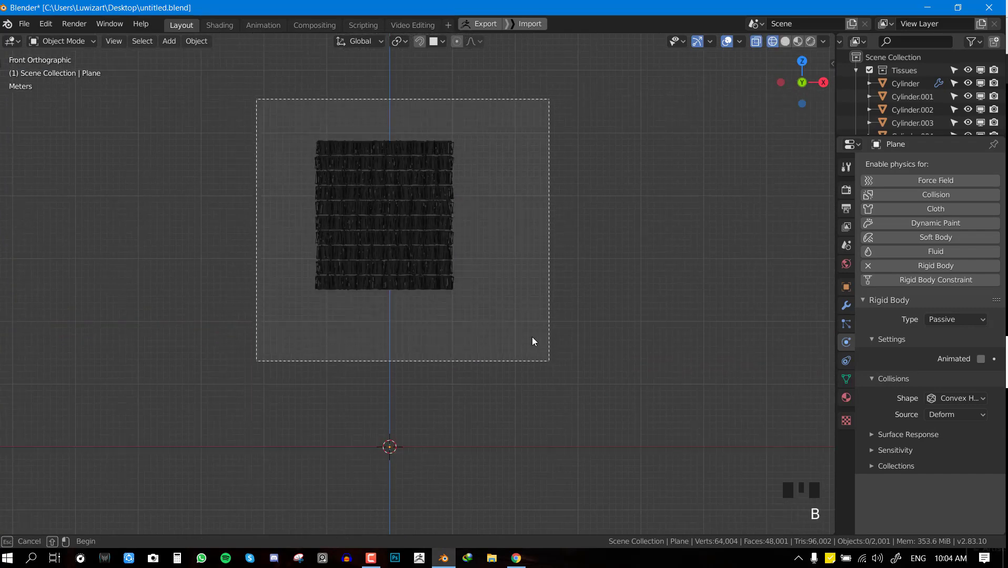
scroll(up, 3)
drag(554, 287, 564, 282)
right_click(552, 275)
drag(554, 323, 540, 313)
key(ctrl+s)
Step: Raise the rolls' rigid body surface value to a large number, save, and return to solid shading
scroll(down, 3)
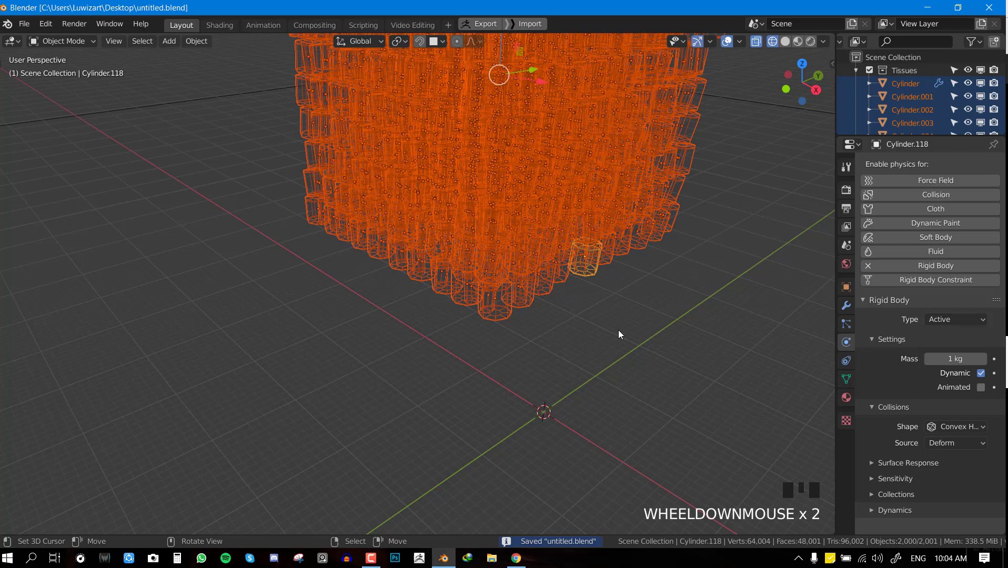
scroll(down, 3)
scroll(down, 3)
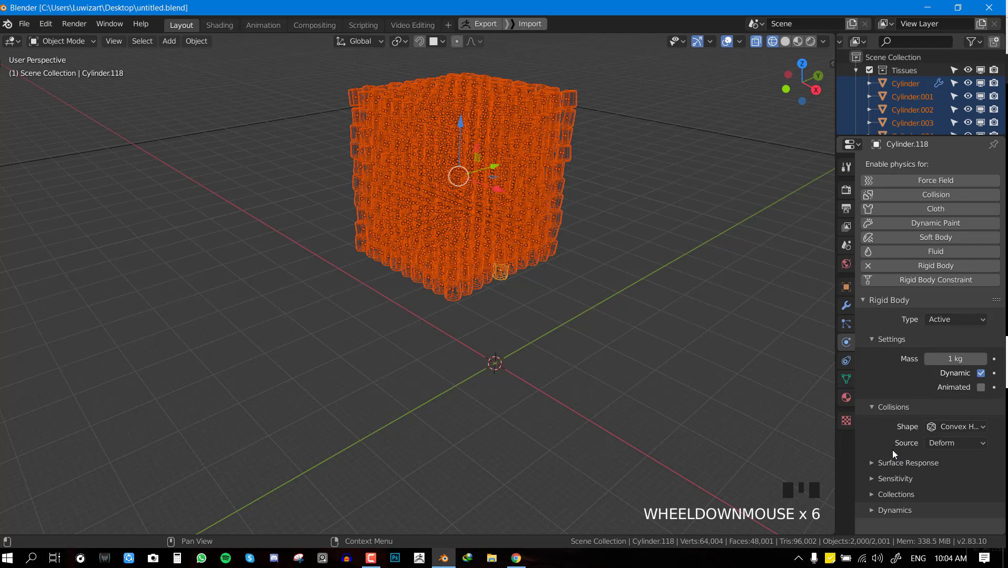
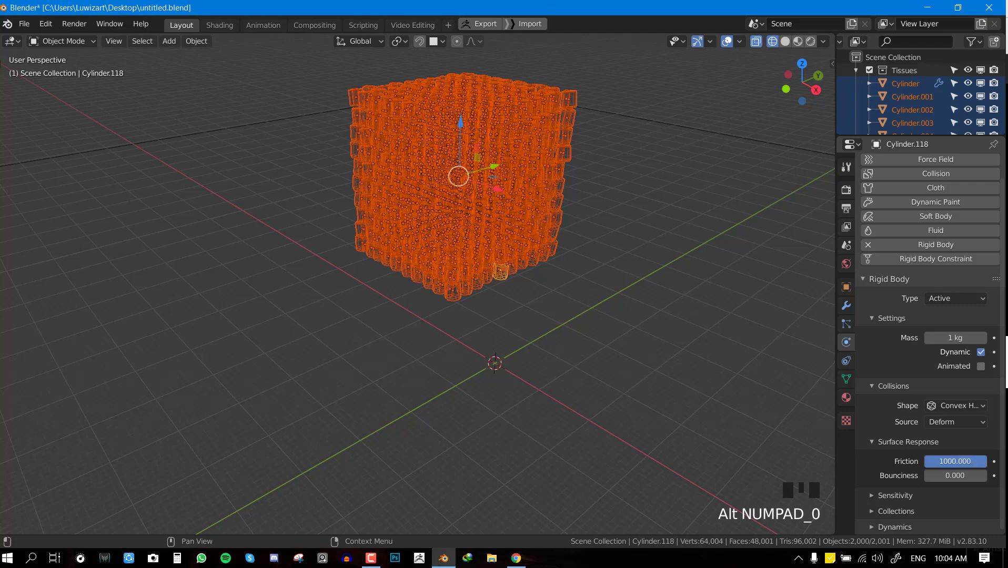
key(alt+a)
key(ctrl+s)
middle_click(565, 340)
key(shift+z)
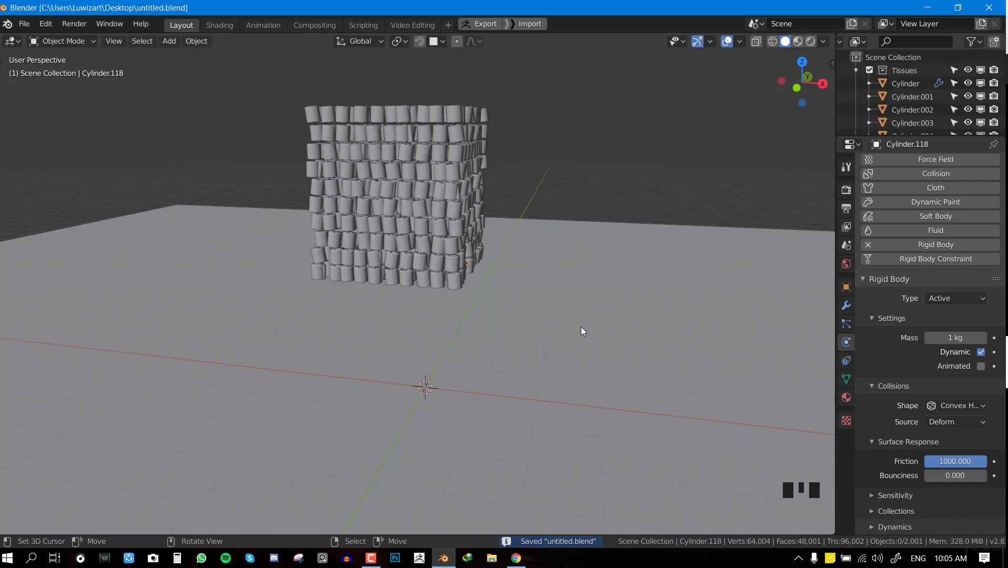
key(shift+space)
drag(549, 326, 567, 313)
key(ctrl+s)
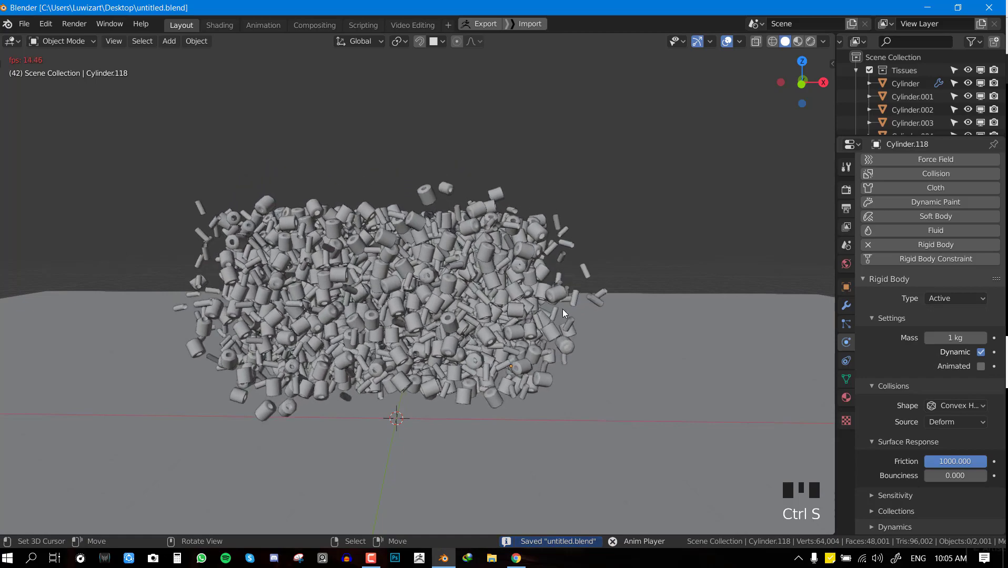
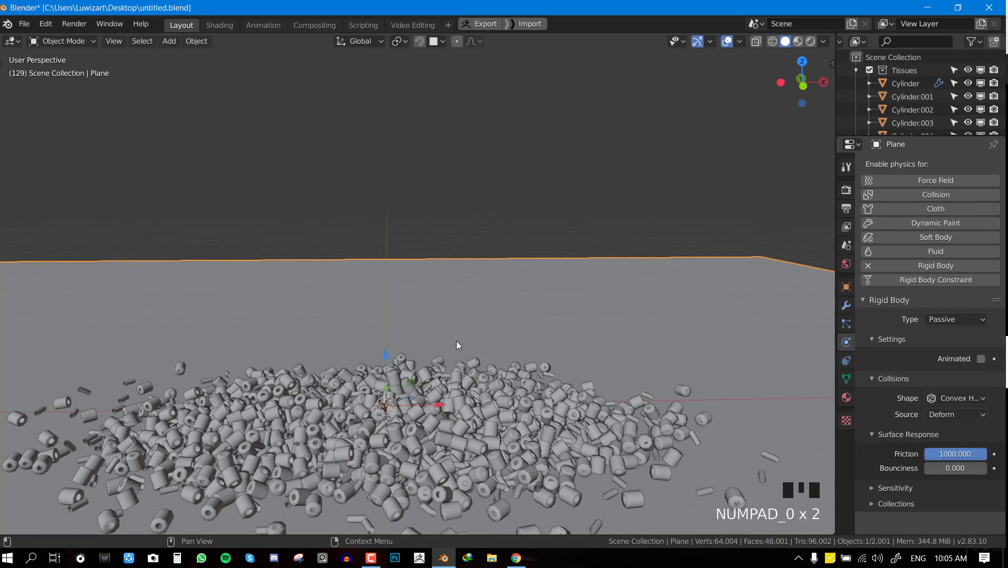
key(shift+Left)
key(ctrl+s)
middle_click(434, 329)
key(alt+a)
drag(529, 302, 849, 310)
click(849, 311)
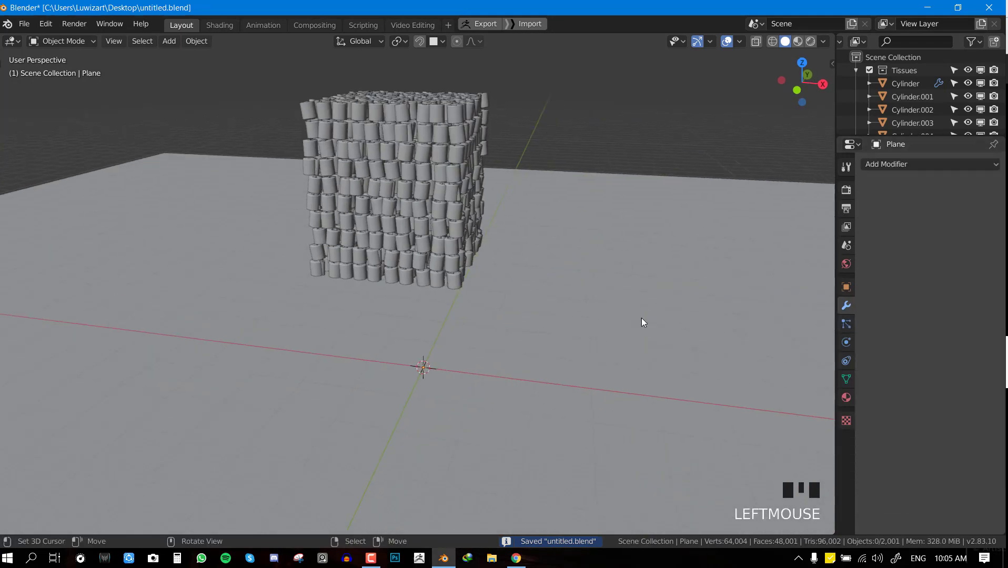
Step: Show the scene's Rigid Body World settings for the roll simulation and save the file
click(846, 246)
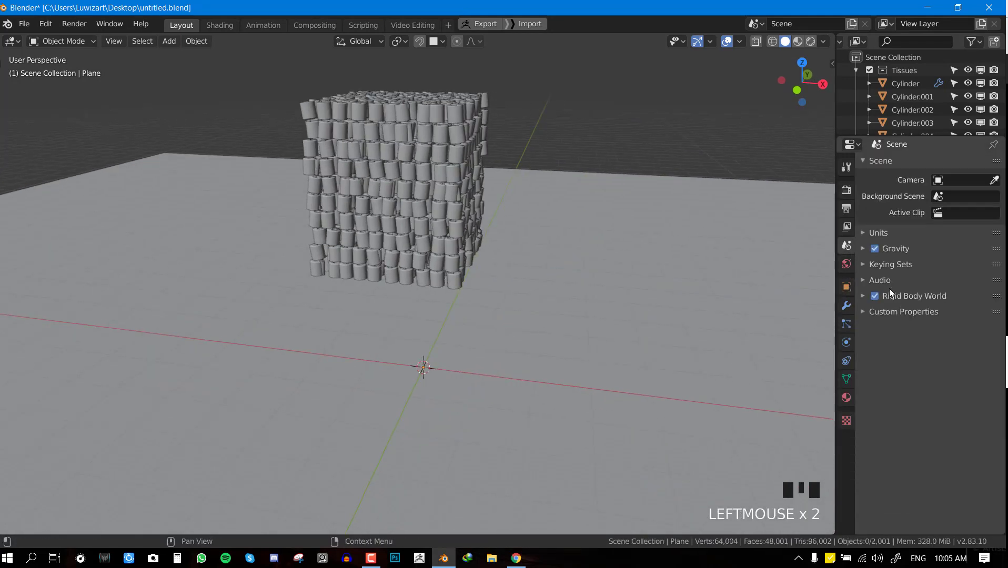
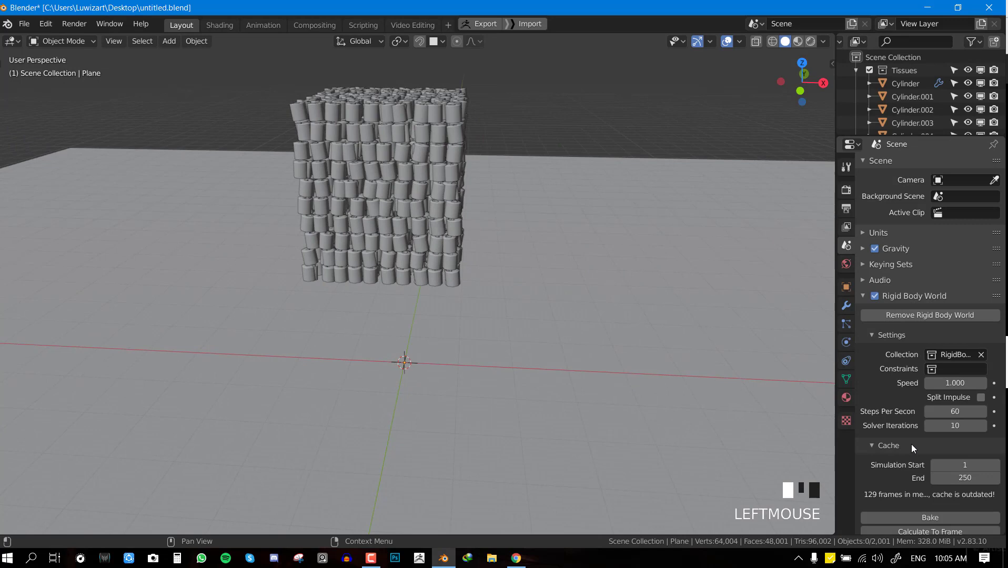
scroll(down, 3)
key(ctrl+s)
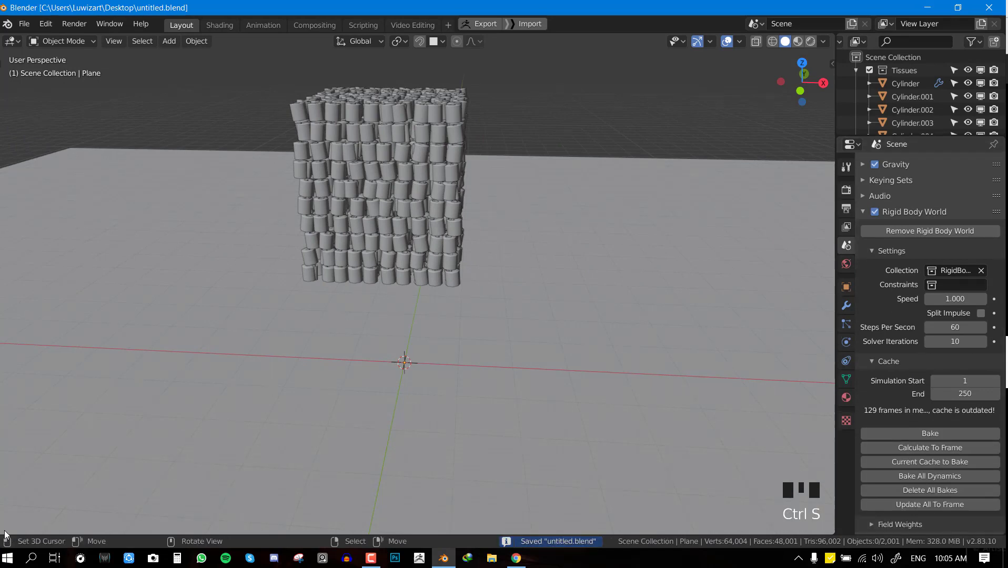
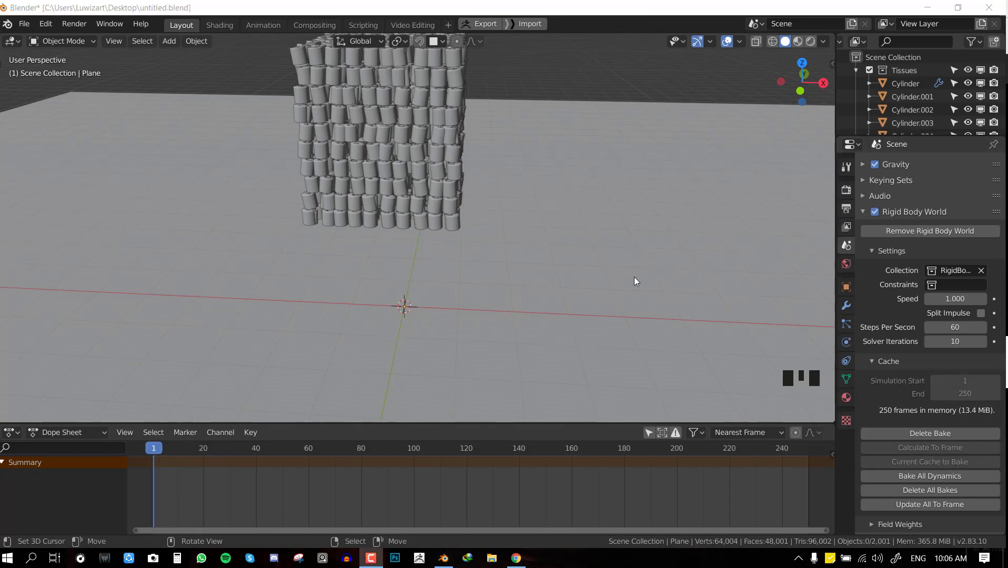
Step: Play the simulation until the rolls settle into a wide flat heap around frame 167 and look across the floor
middle_click(625, 276)
key(shift+space)
scroll(down, 3)
key(shift+space)
drag(402, 485, 595, 486)
middle_click(473, 288)
scroll(up, 3)
middle_click(481, 310)
drag(478, 290, 485, 281)
scroll(down, 3)
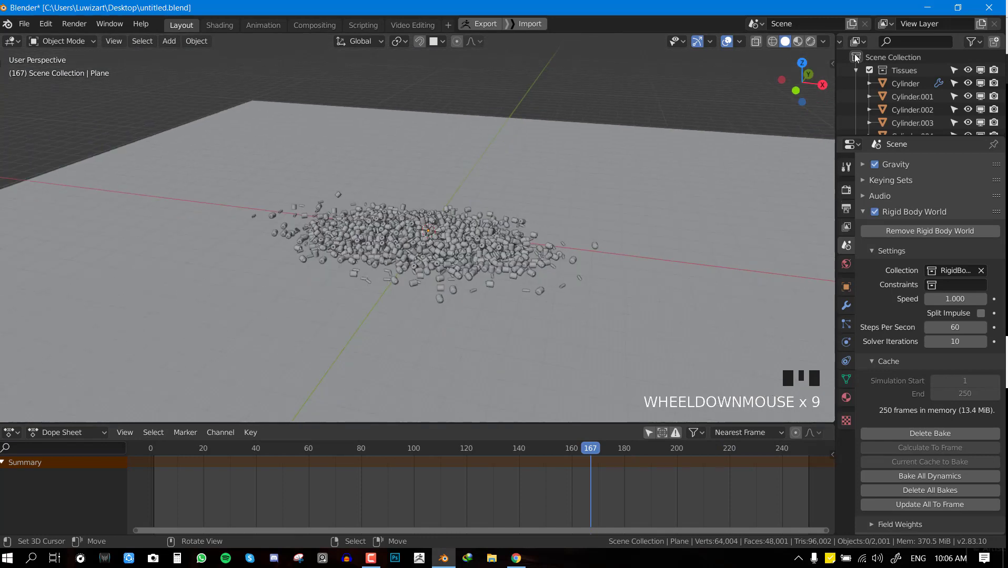
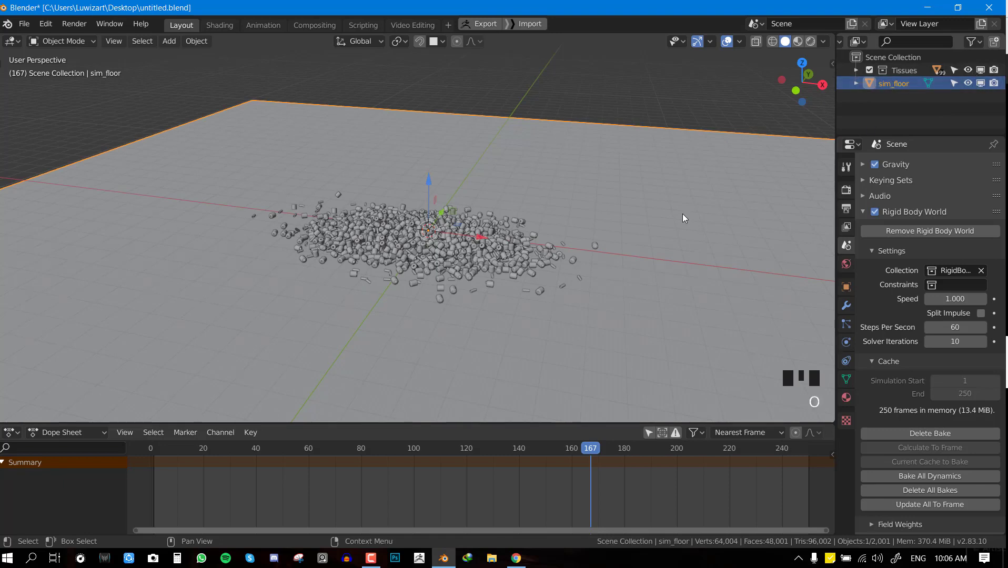
Step: Duplicate sim_floor as sim_floor.001 and hide the original plane in the Outliner
key(shift+d)
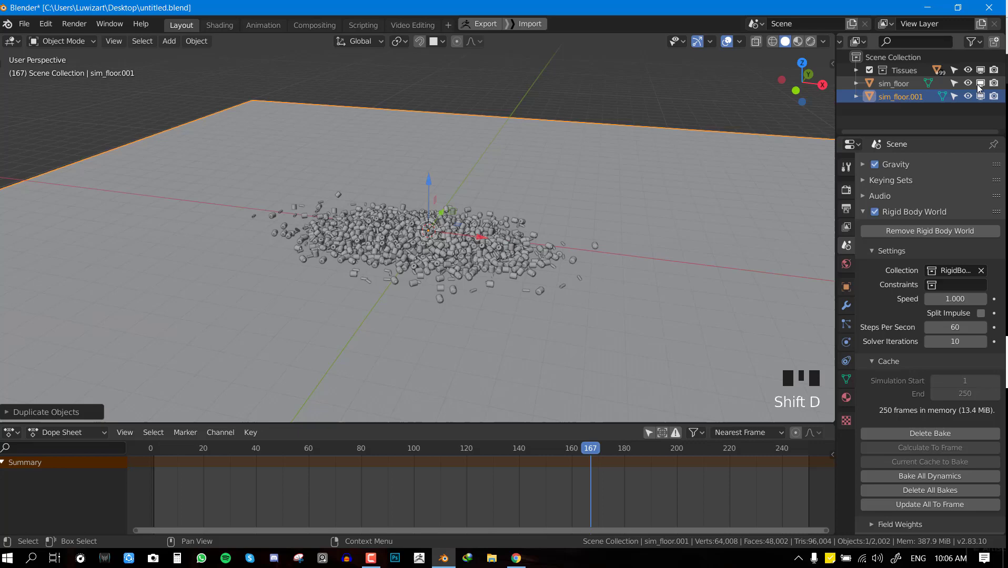
click(963, 88)
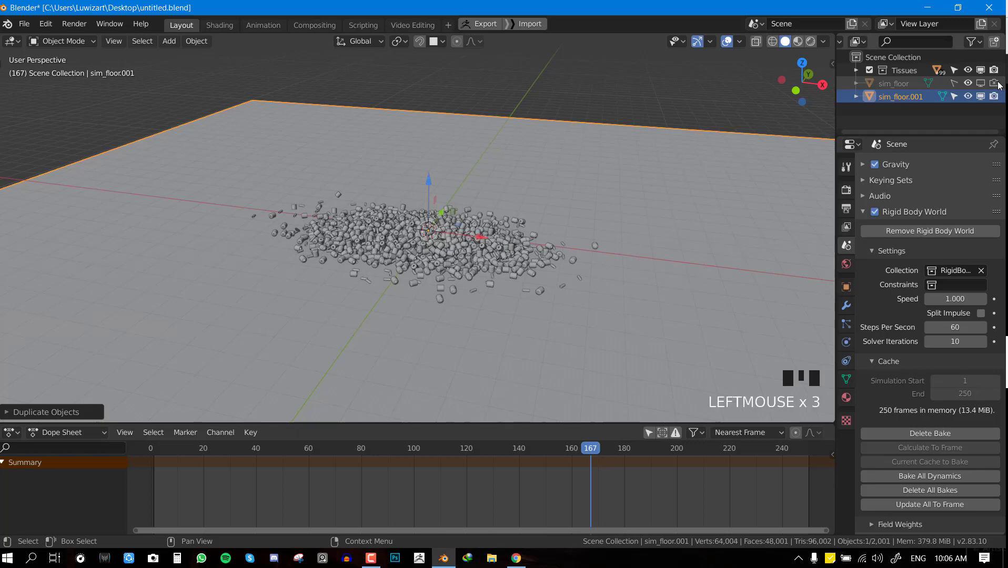
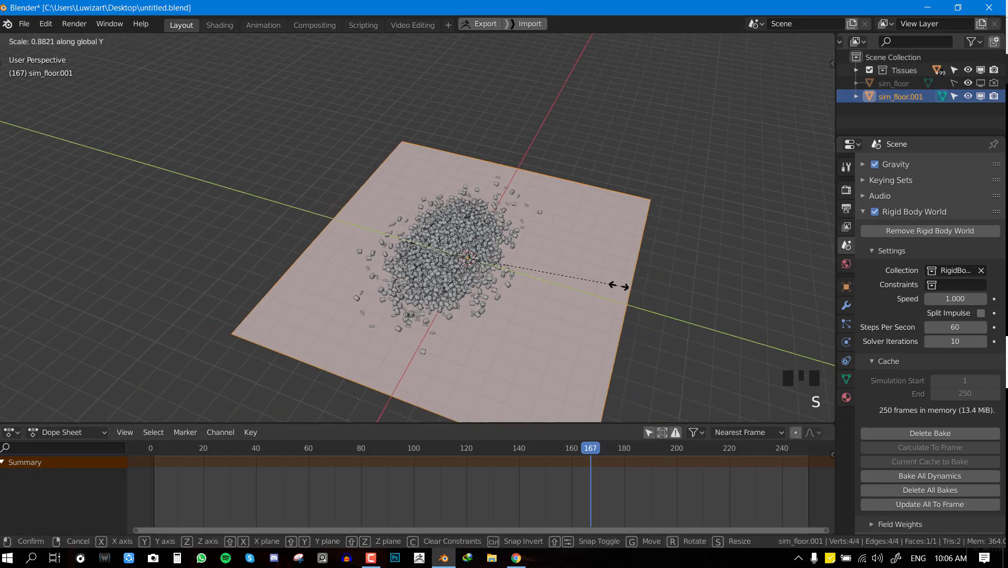
Step: Extrude the copied floor's far edge straight up along Z to raise a backdrop wall
key(space)
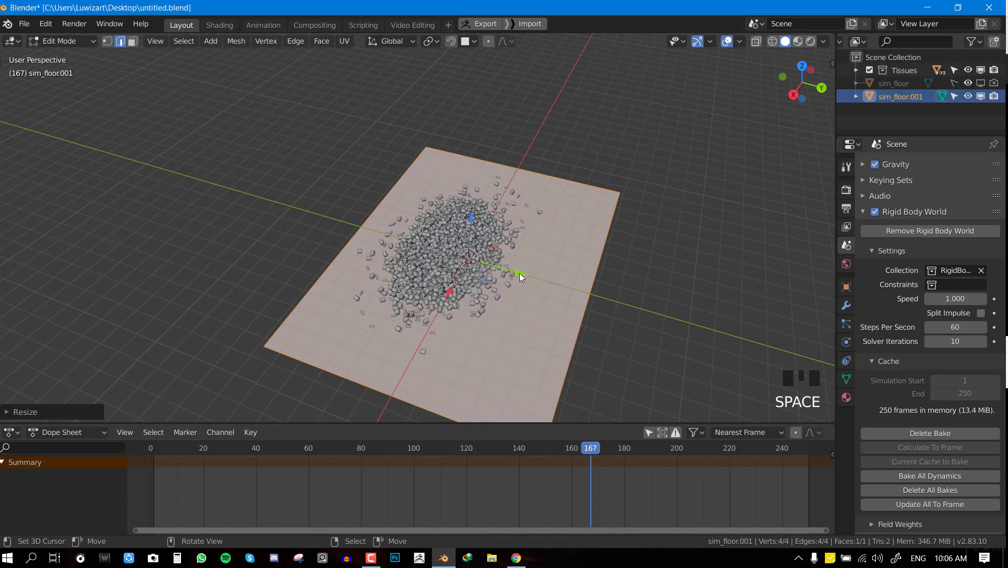
click(507, 270)
key(Tab)
key(Tab)
drag(569, 281, 580, 275)
key(alt+KP_2)
right_click(573, 285)
drag(569, 271, 576, 235)
key(e)
drag(576, 268, 592, 267)
right_click(591, 267)
drag(624, 320, 671, 326)
Step: Bevel the floor-to-wall corner into a wide multi-segment curve and smooth the backdrop surface
key(ctrl+b)
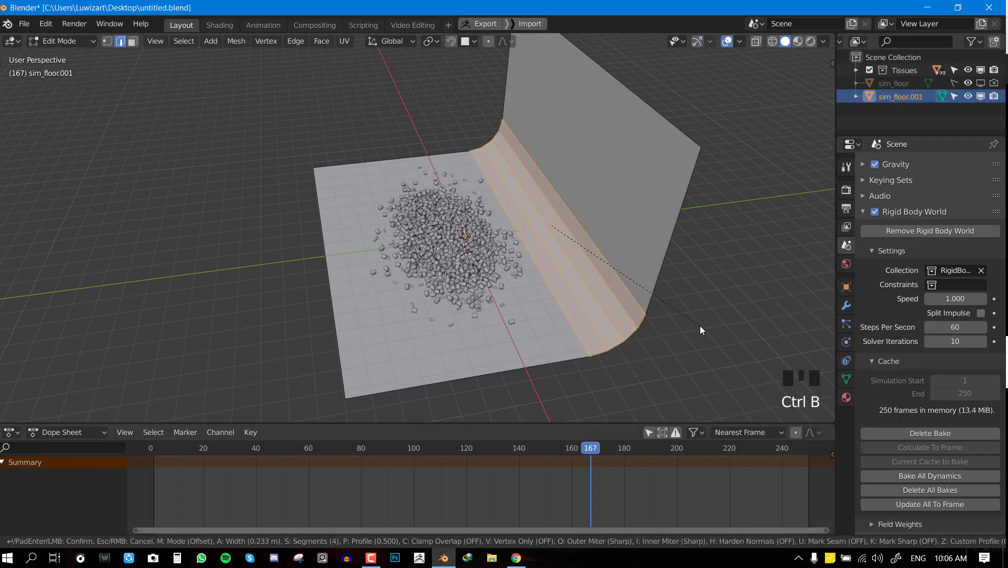
key(Tab)
drag(624, 303, 620, 245)
key(Tab)
key(ctrl+r)
key(ctrl+r)
key(Tab)
key(ctrl+d)
drag(542, 263, 541, 138)
Step: Crease the wall's top edge to keep it sharp and leave mesh editing of the backdrop
key(Tab)
right_click(529, 89)
key(shift+e)
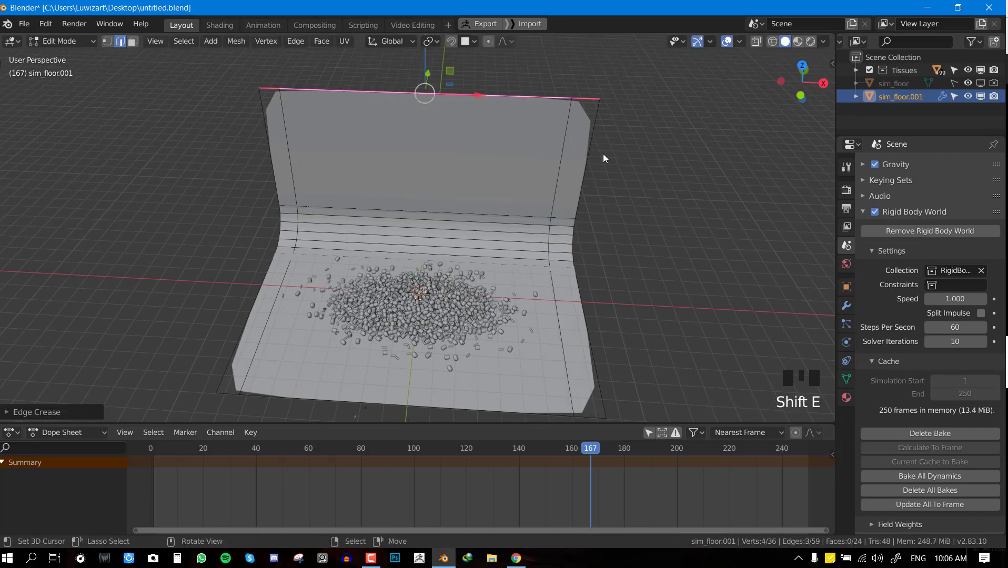
right_click(595, 144)
right_click(259, 146)
key(shift+e)
middle_click(497, 233)
scroll(up, 3)
key(w)
drag(530, 210, 525, 141)
Step: Save the file, add a camera aligned to the current view and look through it
scroll(up, 3)
drag(538, 248, 549, 239)
scroll(up, 3)
key(ctrl+s)
middle_click(526, 268)
key(shift+a)
middle_click(513, 297)
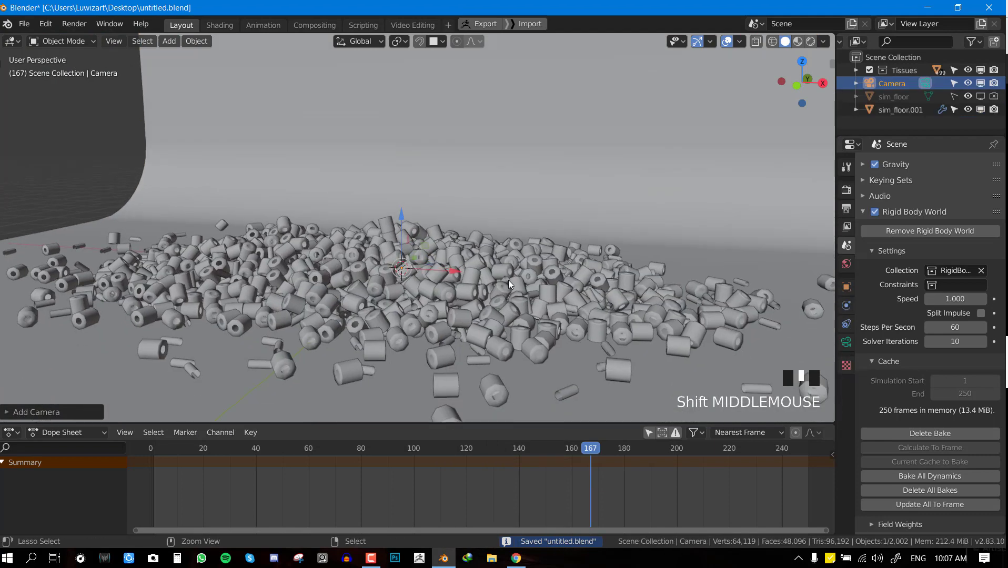
key(ctrl+alt+KP_0)
key(q)
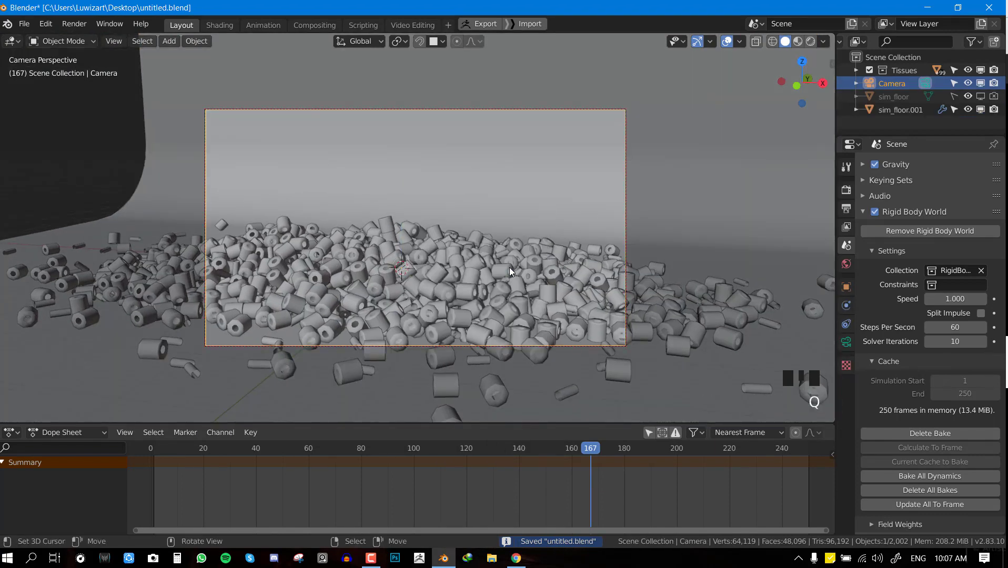
Step: Move the camera closer so the roll pile fills the frame more tightly
middle_click(552, 270)
scroll(up, 3)
drag(536, 286, 583, 247)
scroll(up, 3)
middle_click(575, 266)
scroll(down, 3)
drag(579, 271, 589, 261)
scroll(up, 3)
drag(595, 273, 649, 232)
key(q)
key(alt+a)
drag(486, 216, 483, 225)
Step: Select a roll near the top of the pile in camera view, ready to enlarge it, and save
key(KP_0)
scroll(up, 3)
key(alt+a)
right_click(493, 144)
scroll(down, 3)
scroll(up, 3)
scroll(up, 3)
key(ctrl+s)
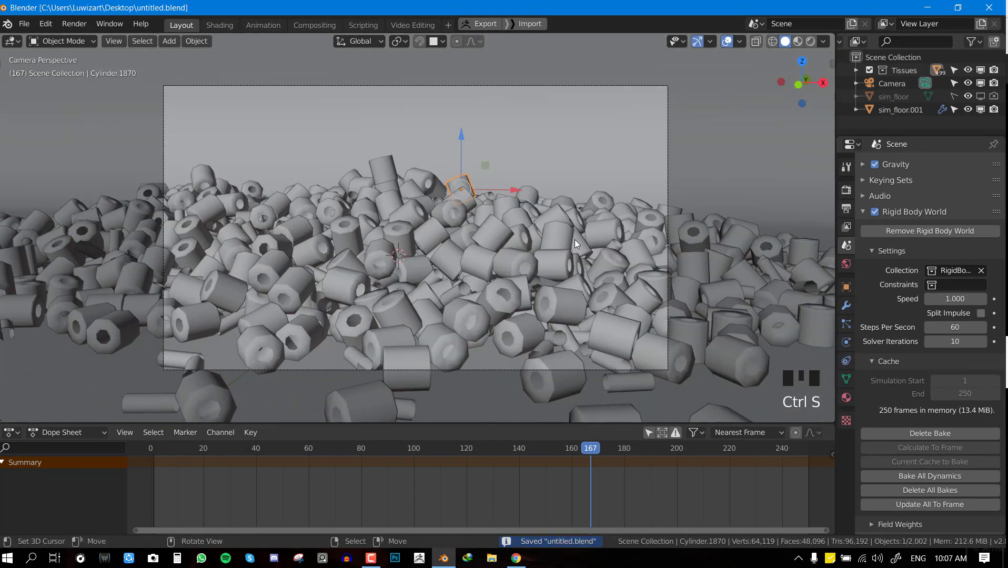
key(alt+a)
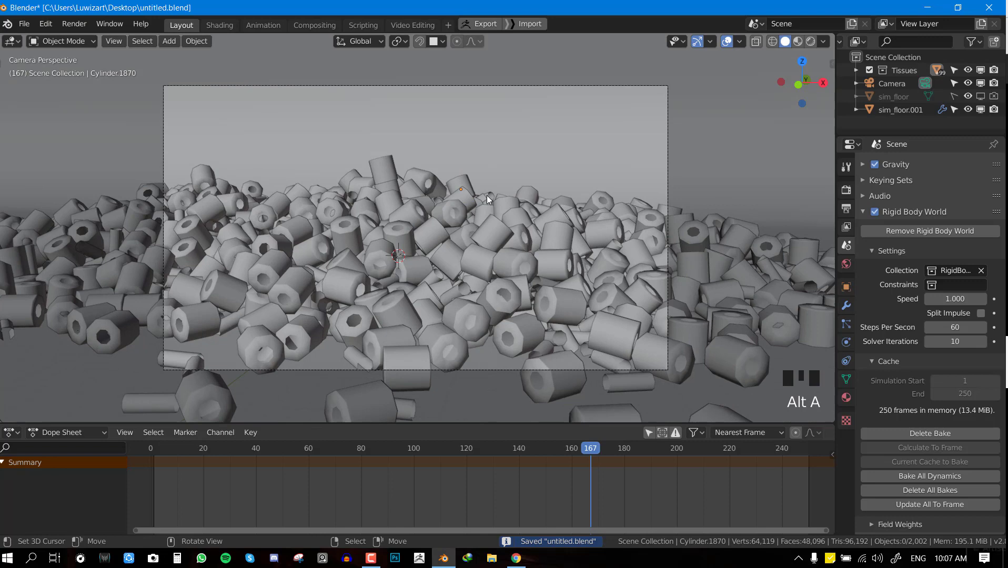
right_click(472, 187)
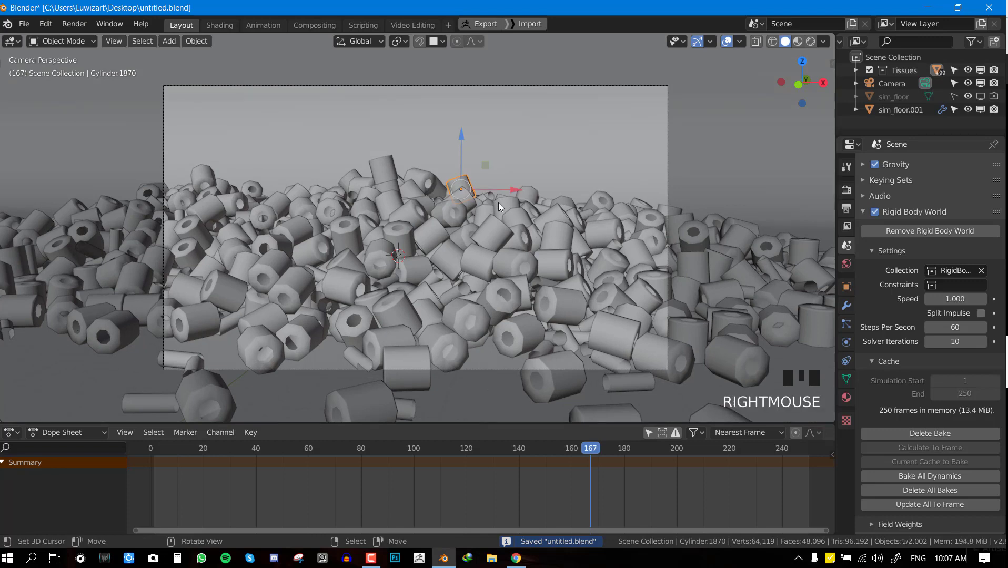
scroll(up, 3)
Step: Scale the top roll up, tilt it with R and move it with G to rest atop the pile, then save
key(s)
key(r)
key(g)
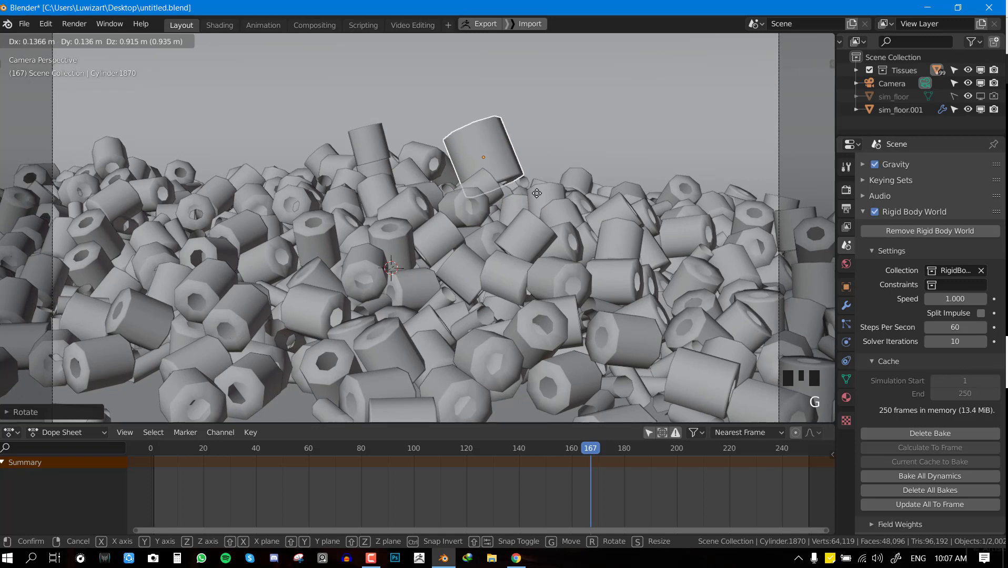
scroll(down, 3)
scroll(up, 3)
key(g)
key(s)
key(ctrl+s)
drag(854, 306, 854, 327)
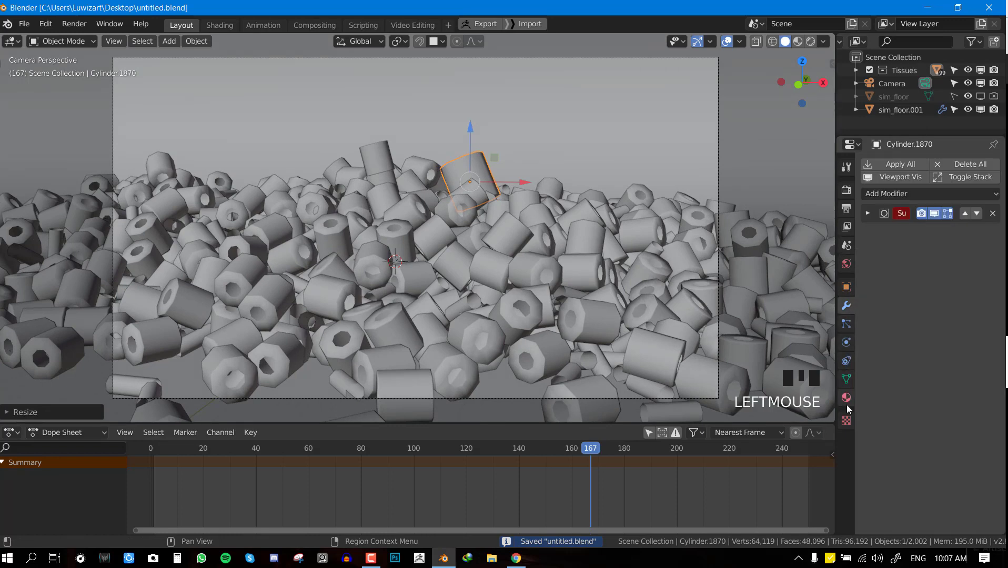
Step: Remove the enlarged roll's existing material slots and switch the viewport to material preview
click(851, 401)
click(927, 241)
click(927, 242)
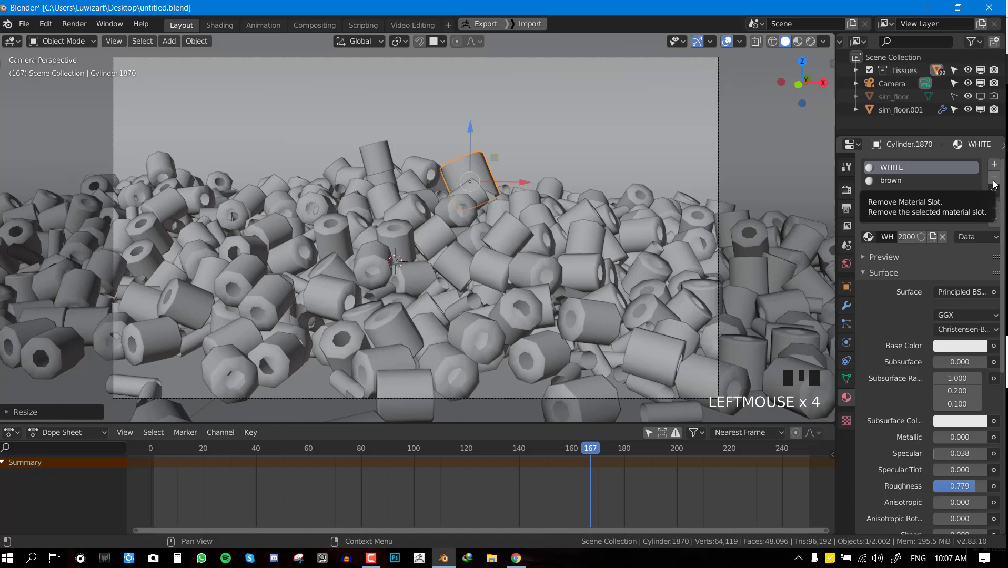
drag(997, 184, 515, 203)
key(z)
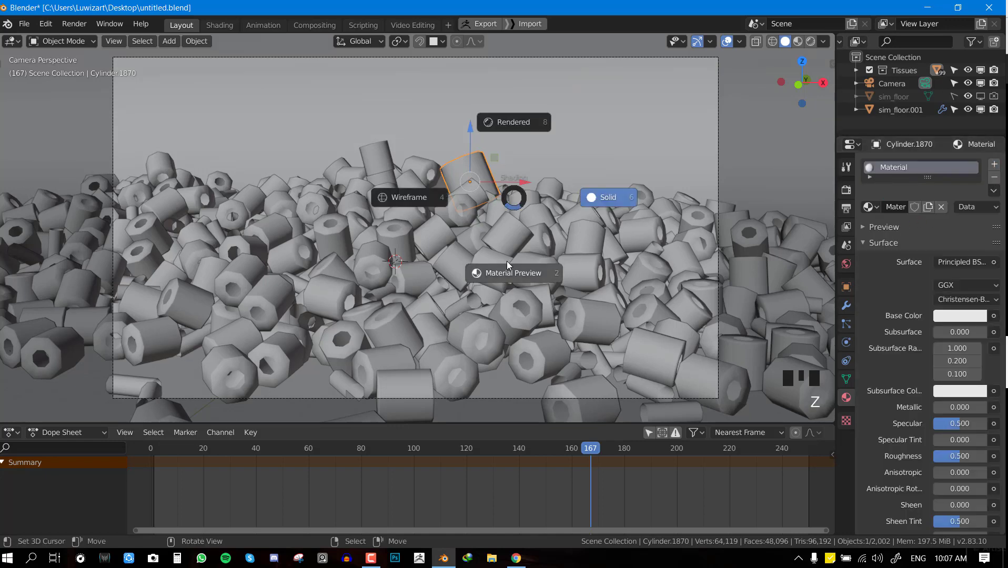
key(ctrl+s)
Step: Give the enlarged roll a new material with a pink base colour
click(960, 319)
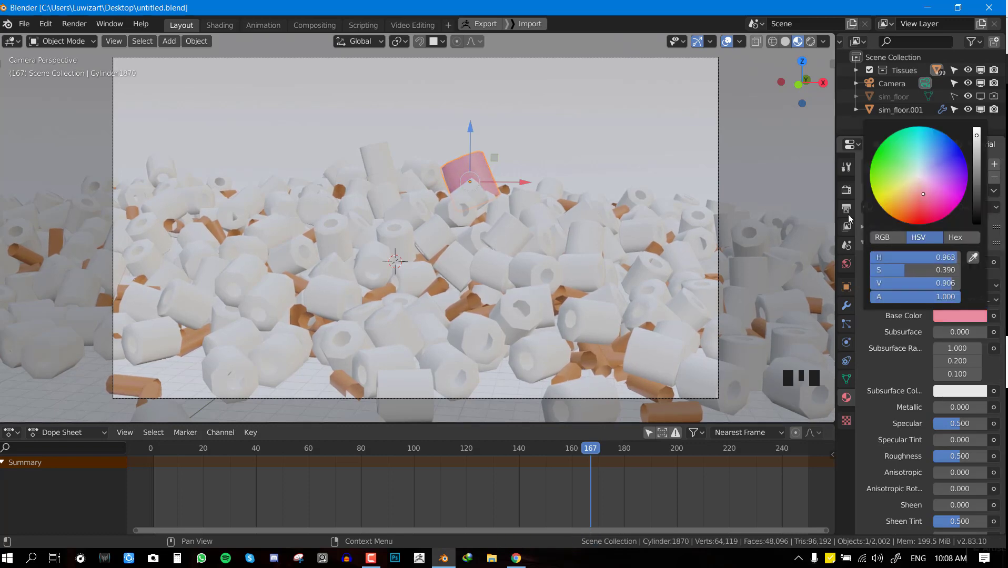
click(498, 179)
key(alt+a)
right_click(476, 175)
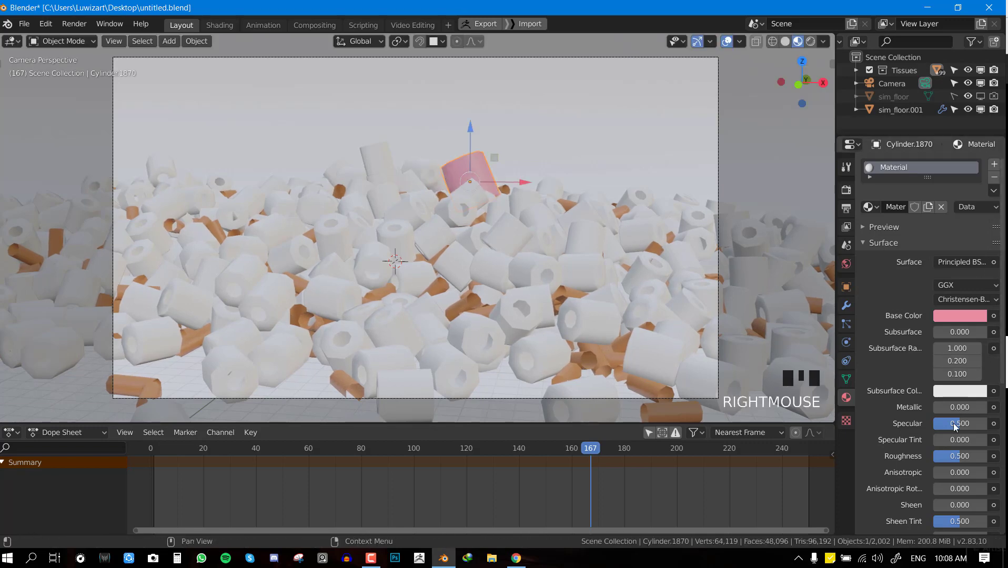
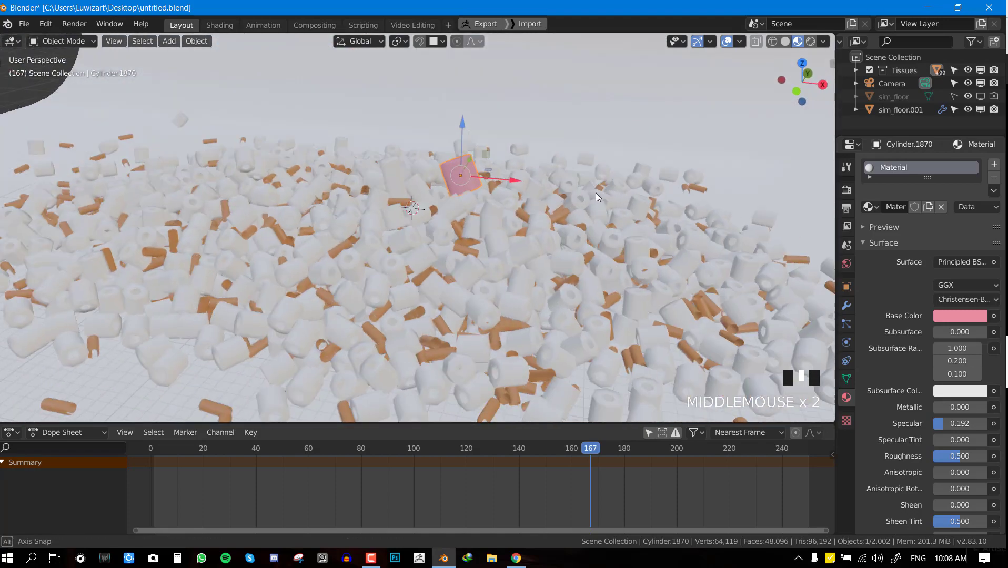
right_click(404, 238)
Step: Link the same pink material to a second roll with Ctrl+L, check it through the camera and save
drag(1000, 177, 451, 176)
right_click(451, 175)
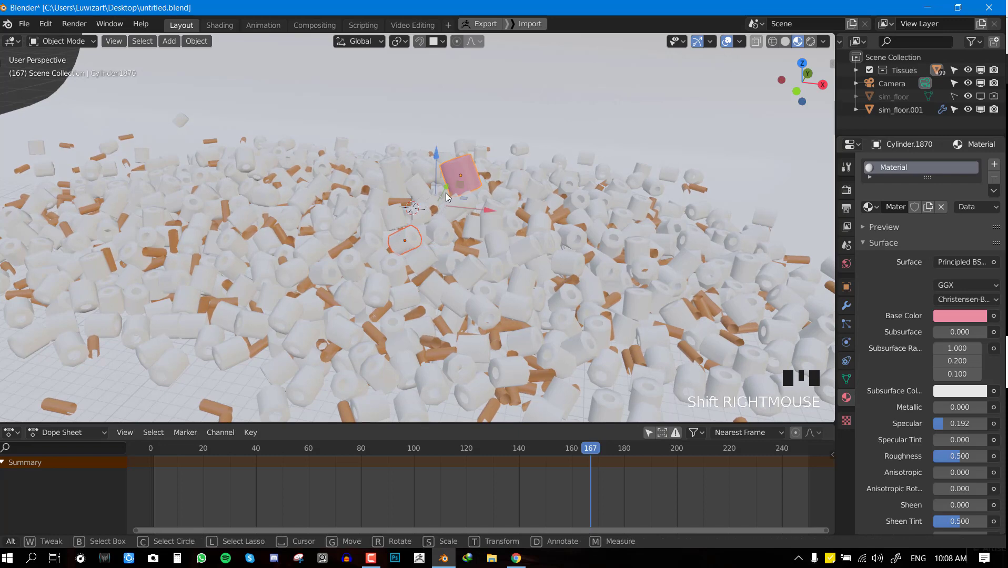
drag(465, 199, 474, 198)
key(ctrl+l)
key(alt+a)
key(KP_0)
scroll(up, 3)
scroll(down, 3)
key(ctrl+s)
scroll(down, 3)
scroll(up, 3)
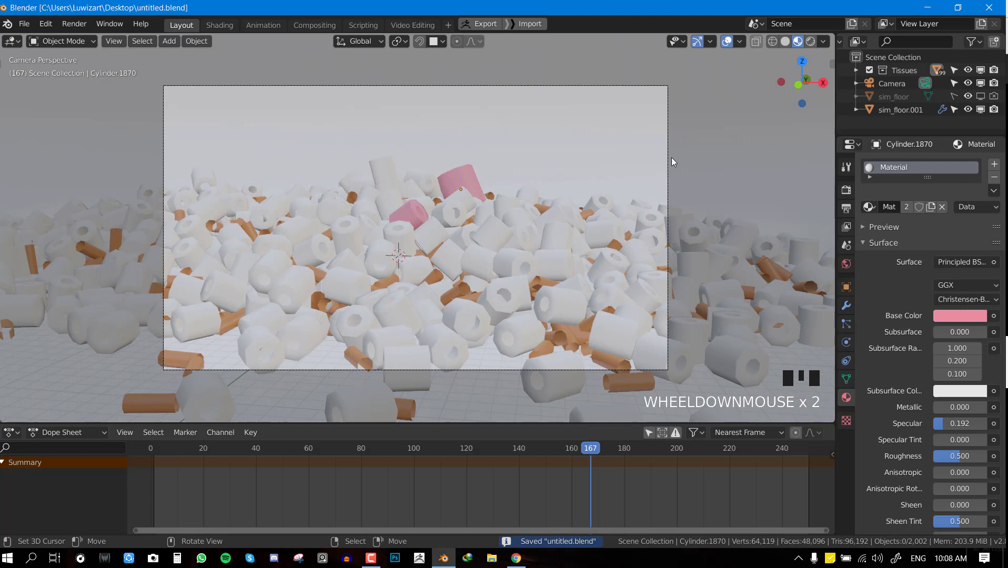
Step: Select the camera, review its lens settings while nudging the framing, and save
right_click(667, 158)
scroll(down, 3)
drag(885, 383, 902, 413)
scroll(down, 3)
drag(913, 411, 445, 263)
scroll(up, 3)
key(ctrl+s)
scroll(down, 3)
key(alt+a)
scroll(up, 3)
key(ctrl+s)
scroll(down, 3)
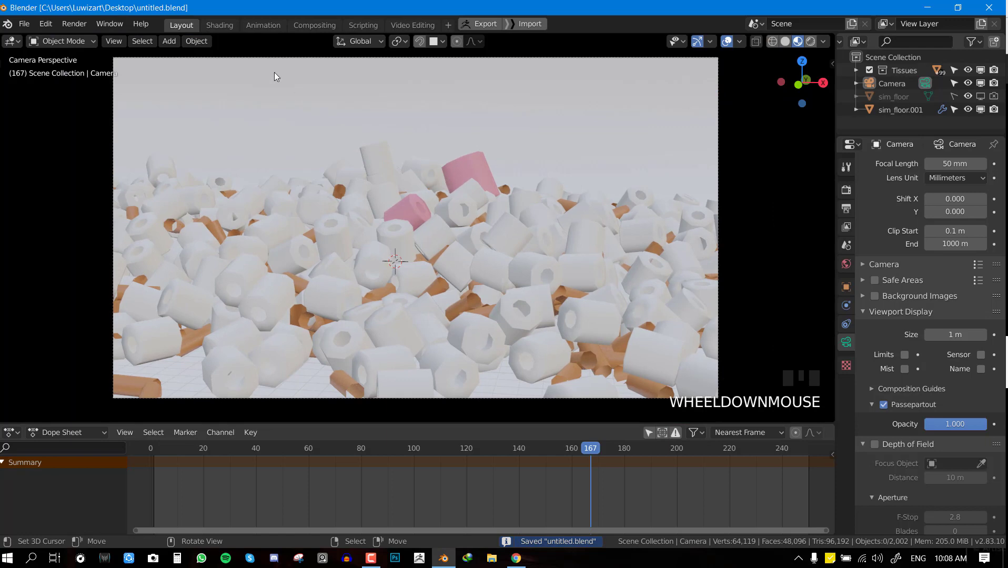
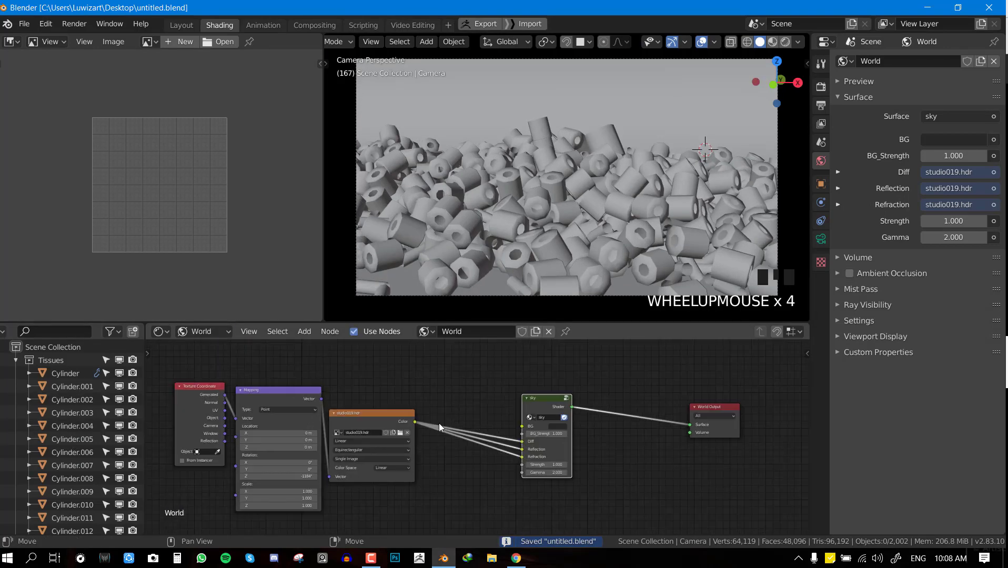
Step: Bring up the Shading workspace with the world's environment node setup
right_click(373, 428)
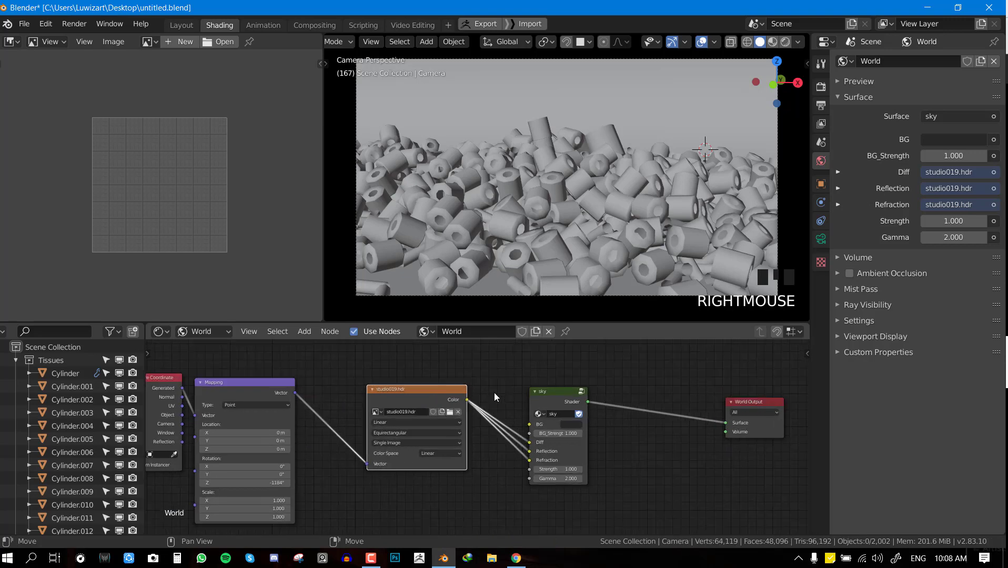
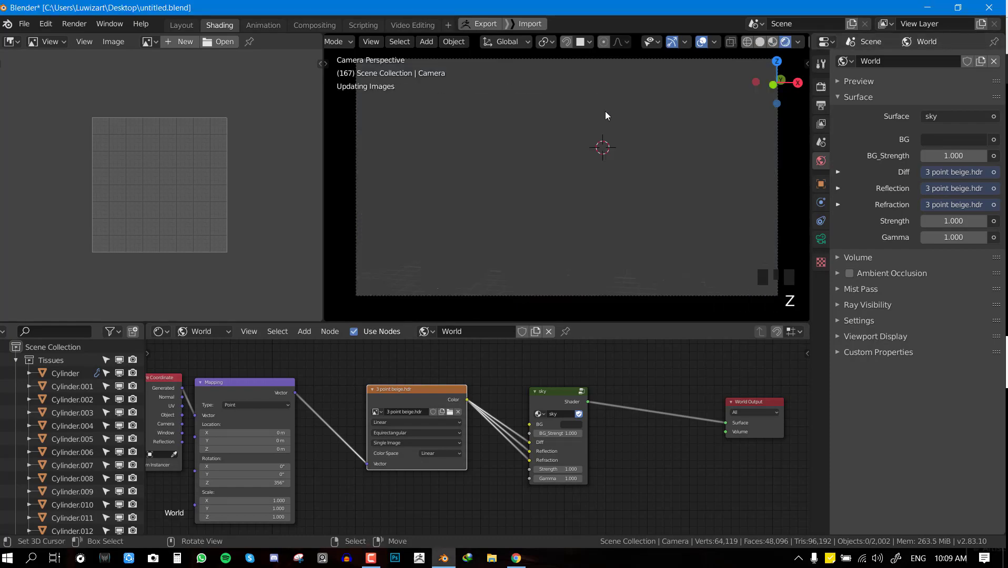
Step: Select the sim_floor.001 backdrop and bring up its material settings for a blue base colour
right_click(649, 107)
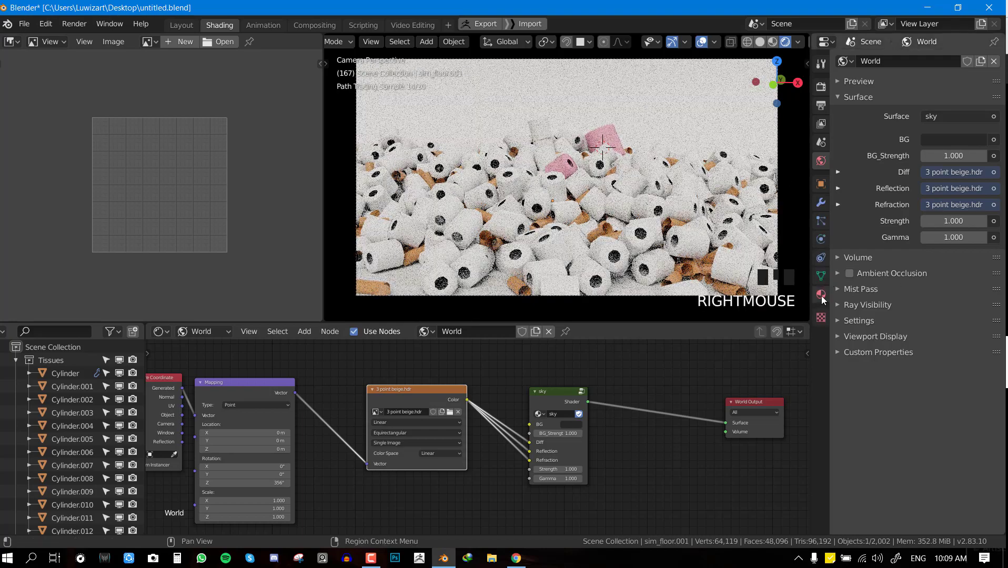
click(825, 300)
click(896, 110)
drag(886, 106, 938, 128)
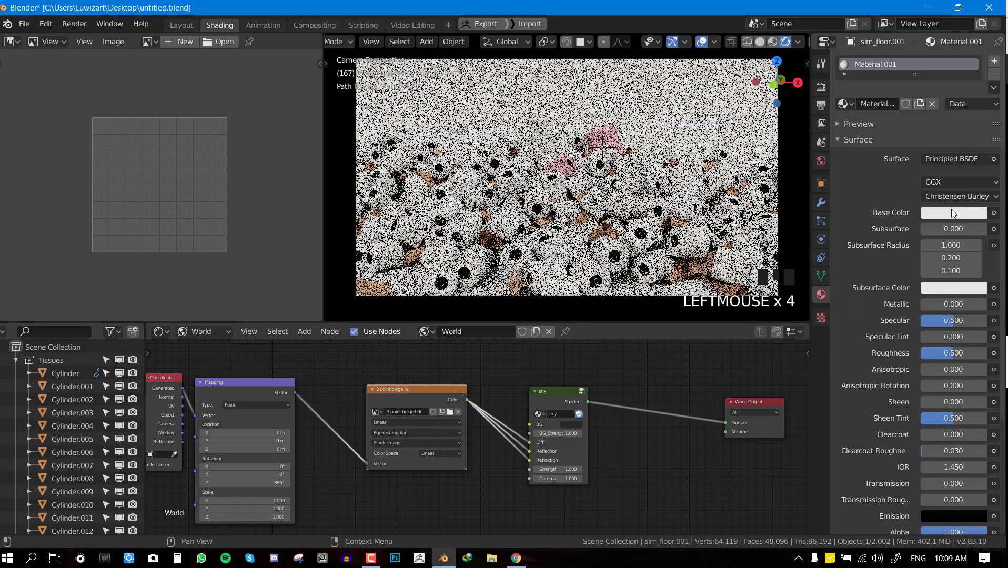
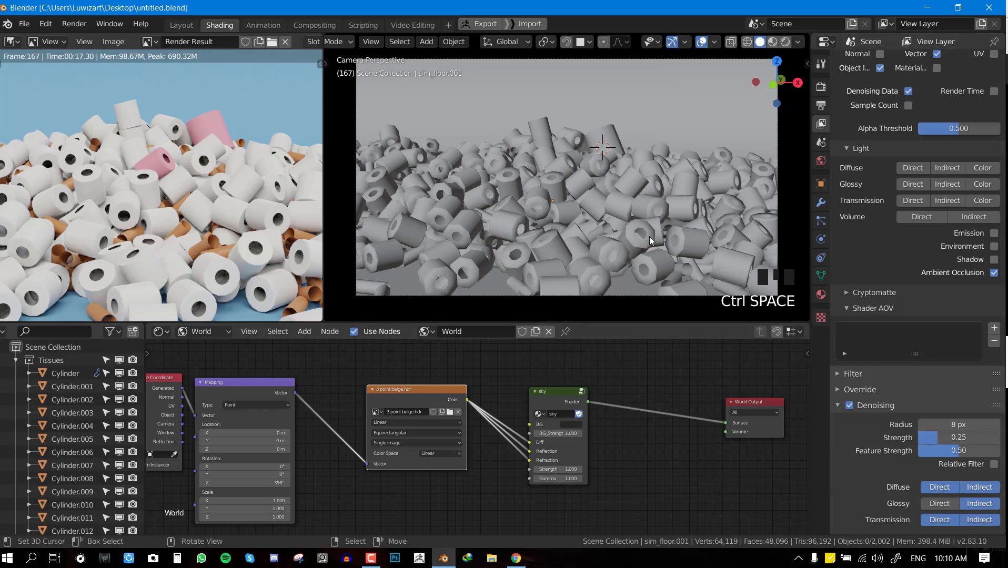
Step: Inspect the rendered pile in material preview from the camera's viewpoint
click(653, 240)
scroll(down, 3)
scroll(up, 3)
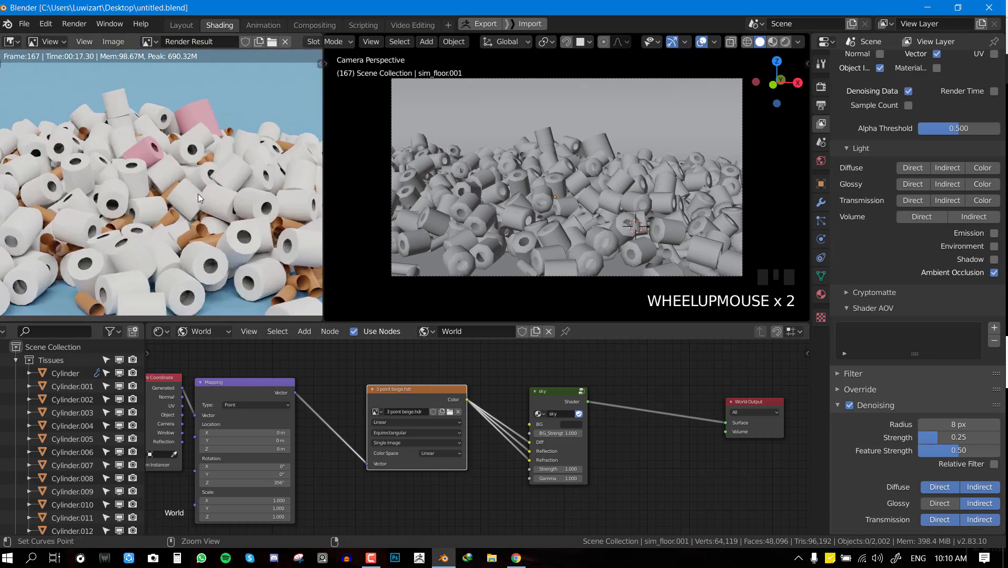
drag(594, 144, 578, 266)
key(z)
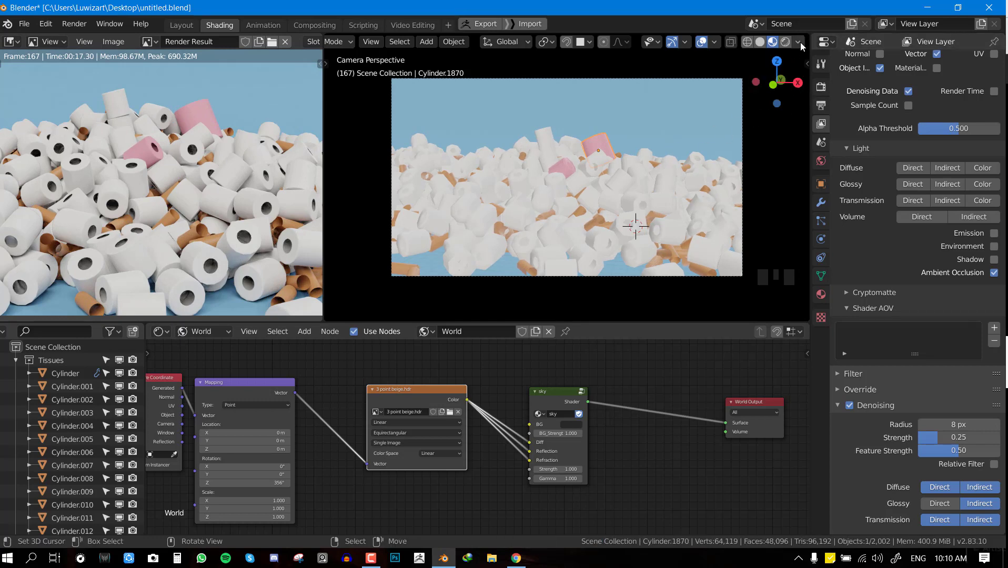
drag(746, 124, 657, 209)
scroll(up, 3)
scroll(down, 3)
key(alt+a)
scroll(up, 3)
scroll(down, 3)
Step: Select the camera, enable Depth of Field and pick the large pink roll as its focus object
right_click(603, 141)
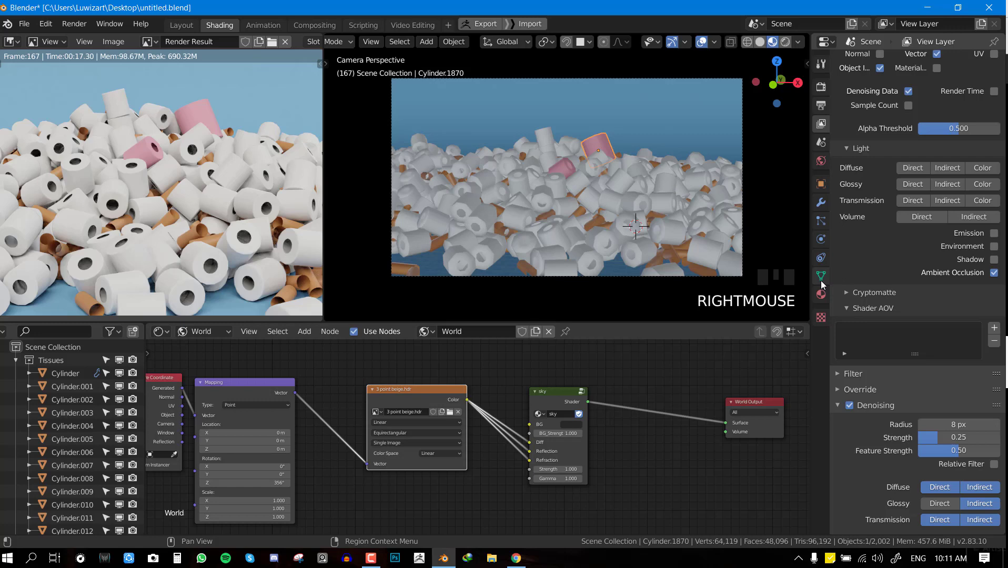
right_click(678, 83)
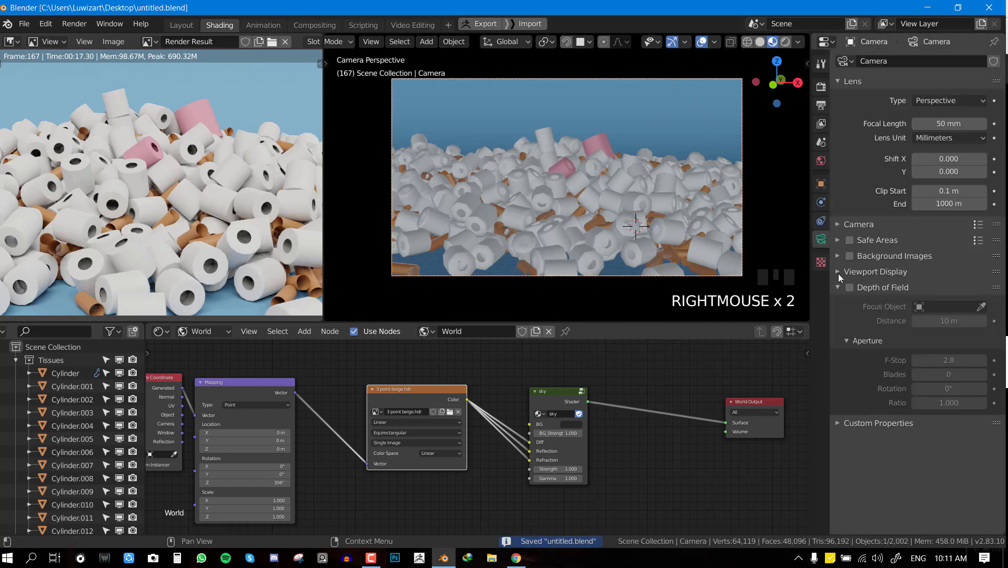
click(851, 290)
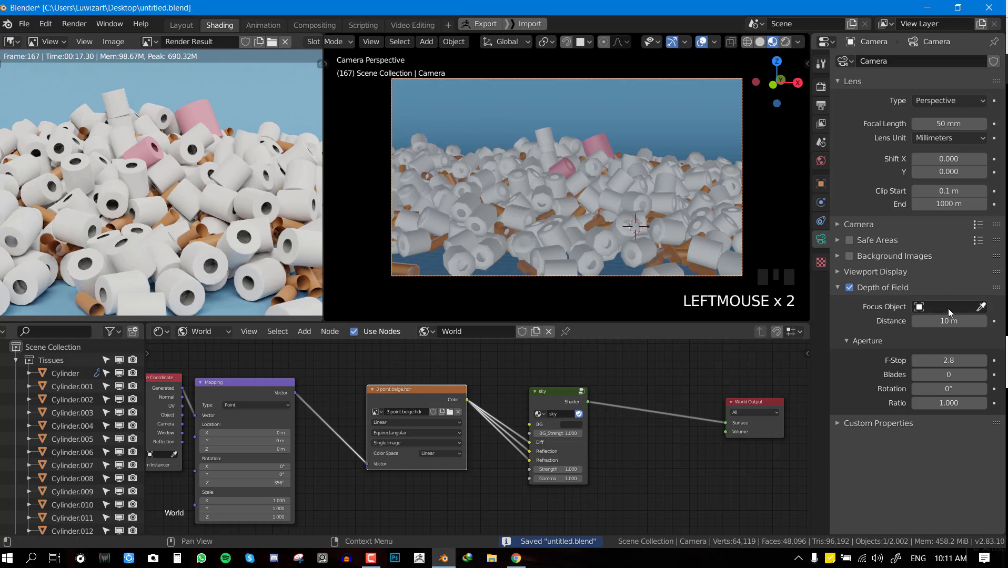
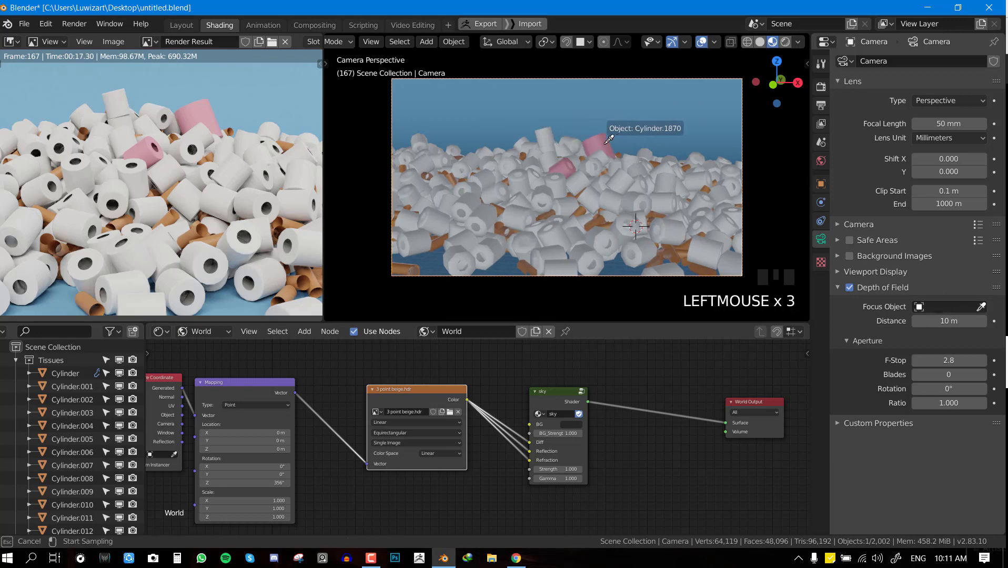
scroll(up, 3)
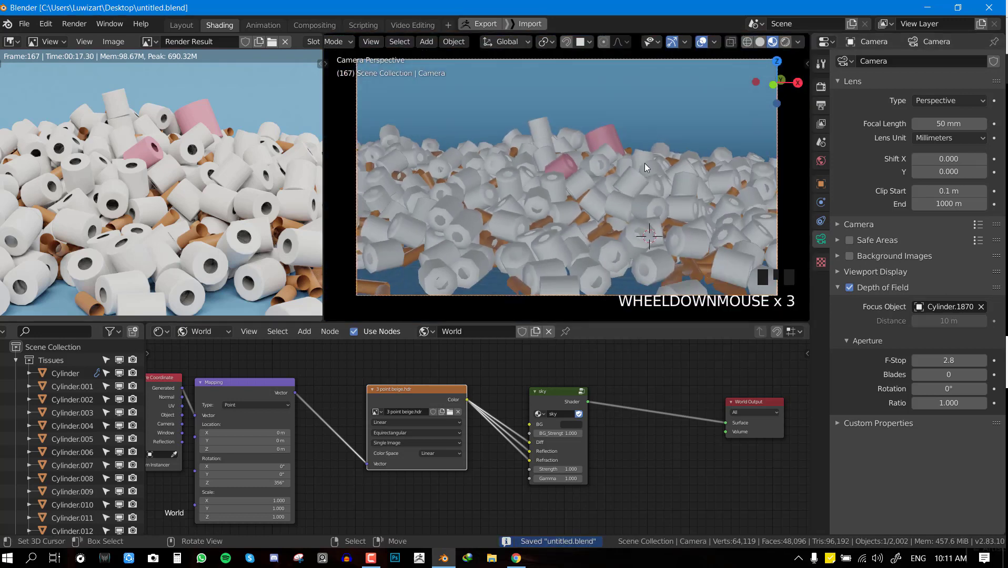